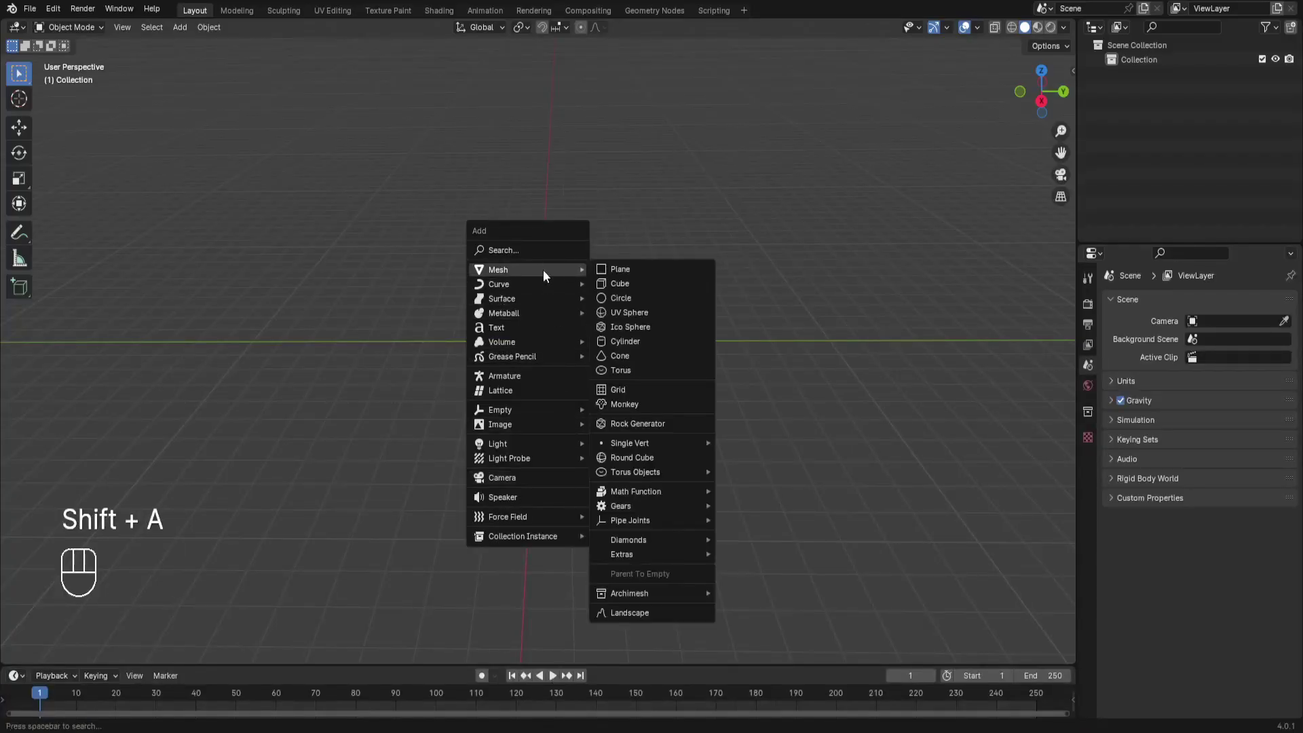
# Scale the floor plane up, then add a cube, scale it and smooth it into a rounded blob above the plane.
pyautogui.press('s')
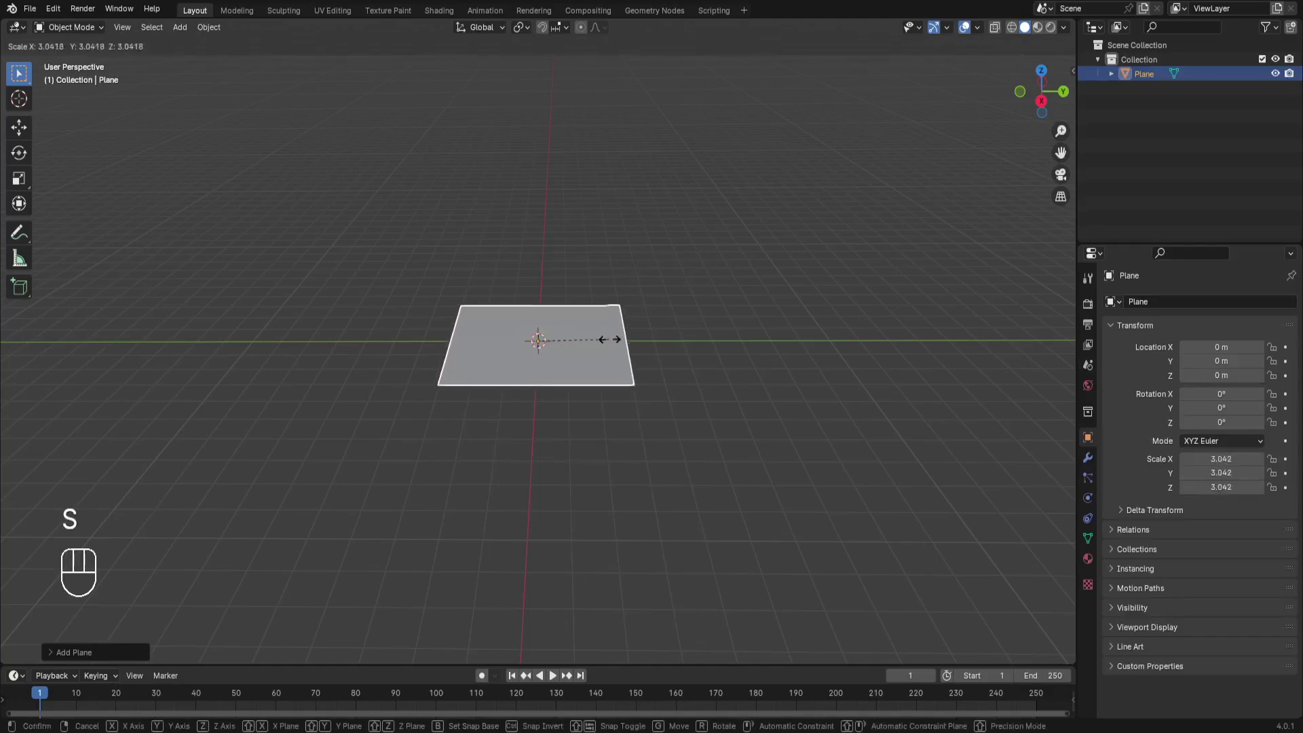
pyautogui.click(646, 347)
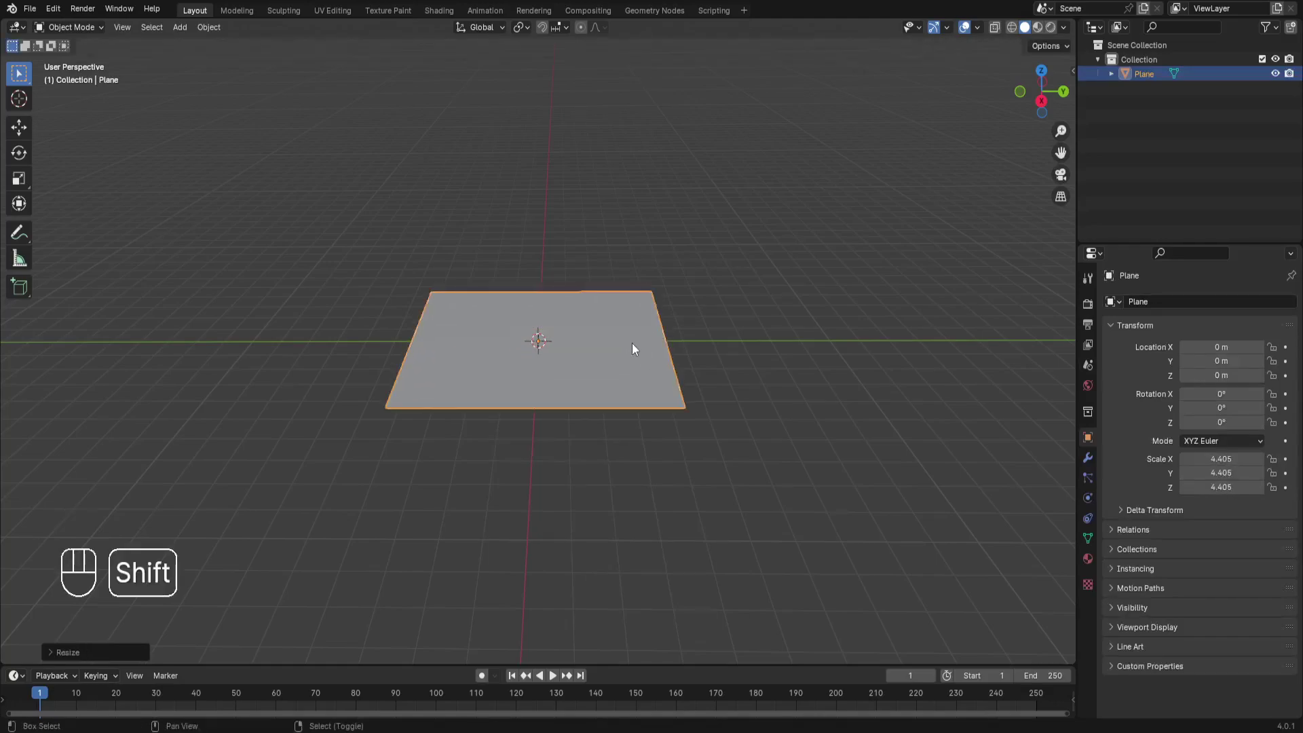
pyautogui.press('shift+a')
pyautogui.click(1046, 74)
pyautogui.press('s')
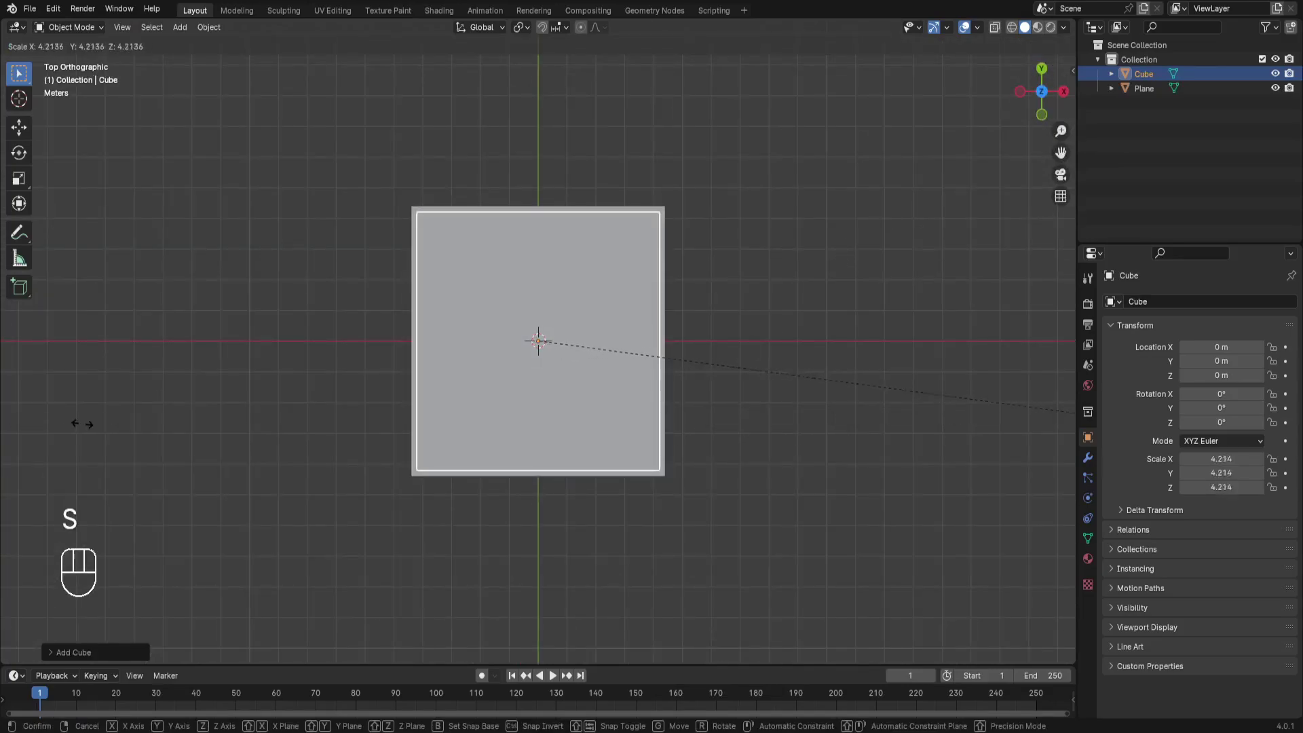
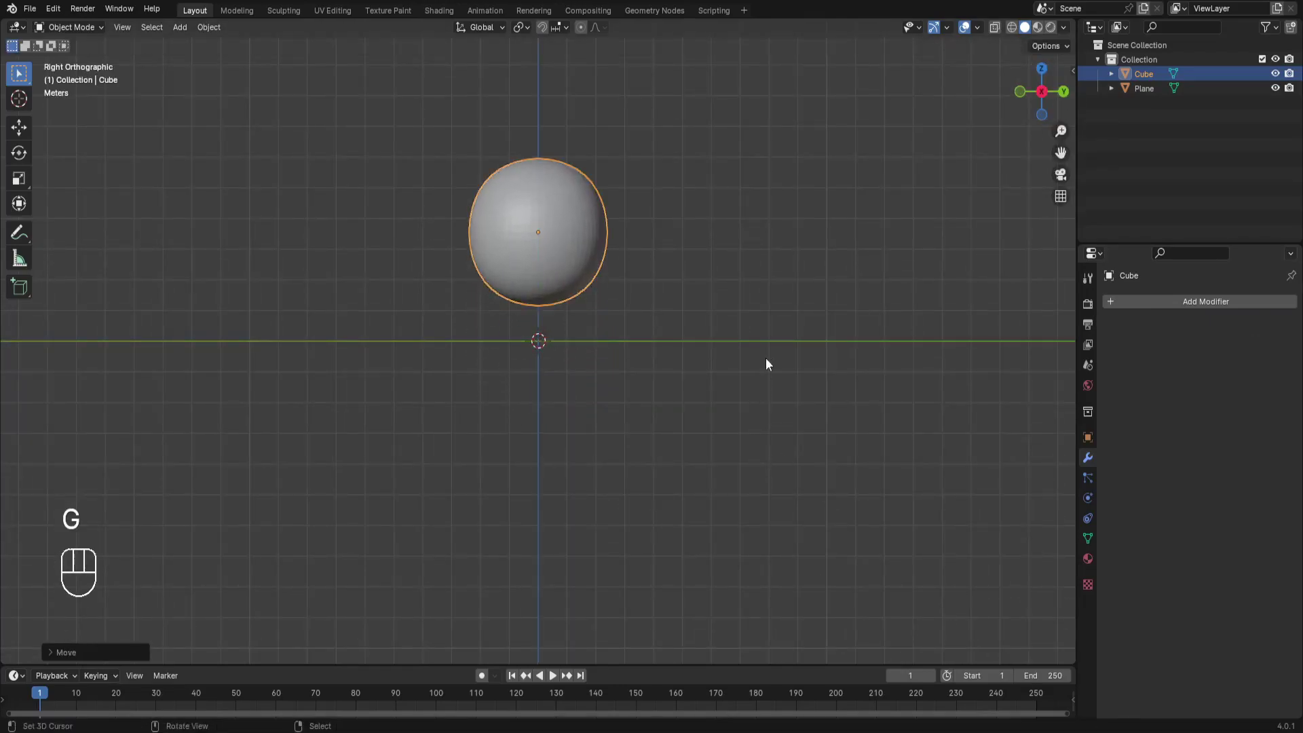
pyautogui.press('w')
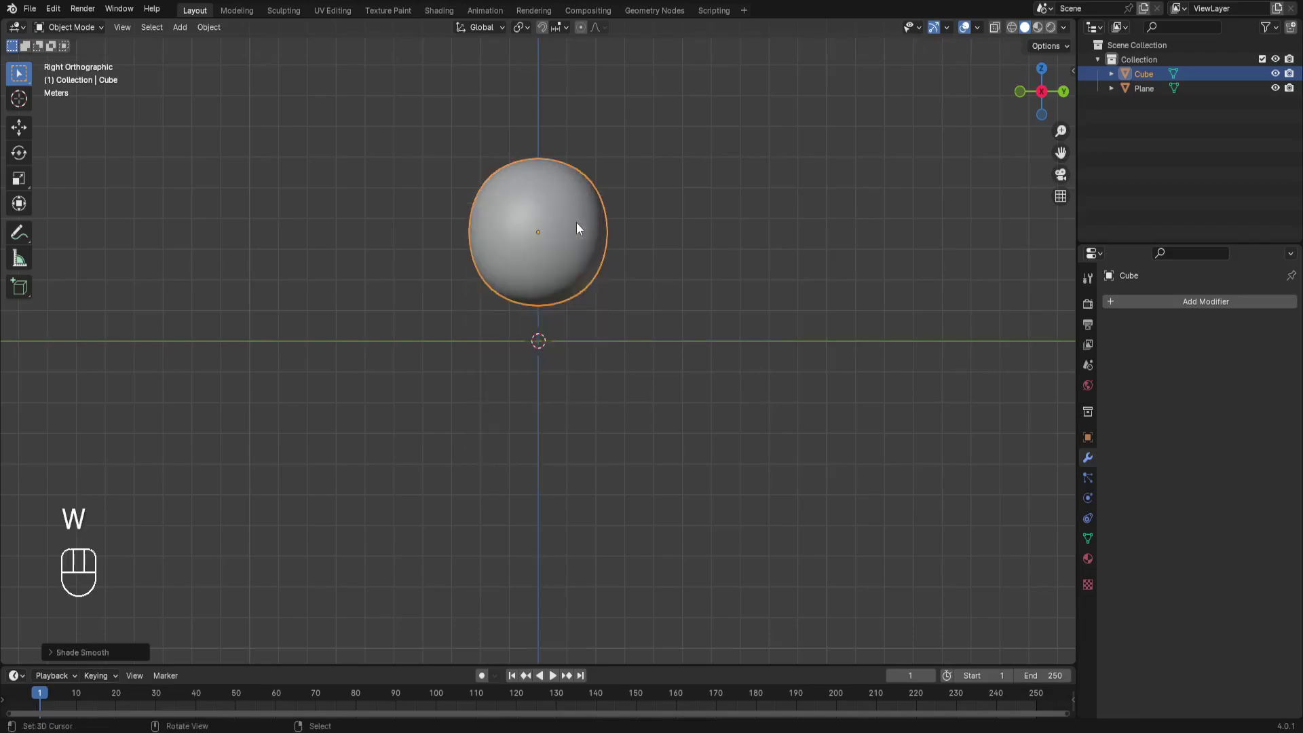
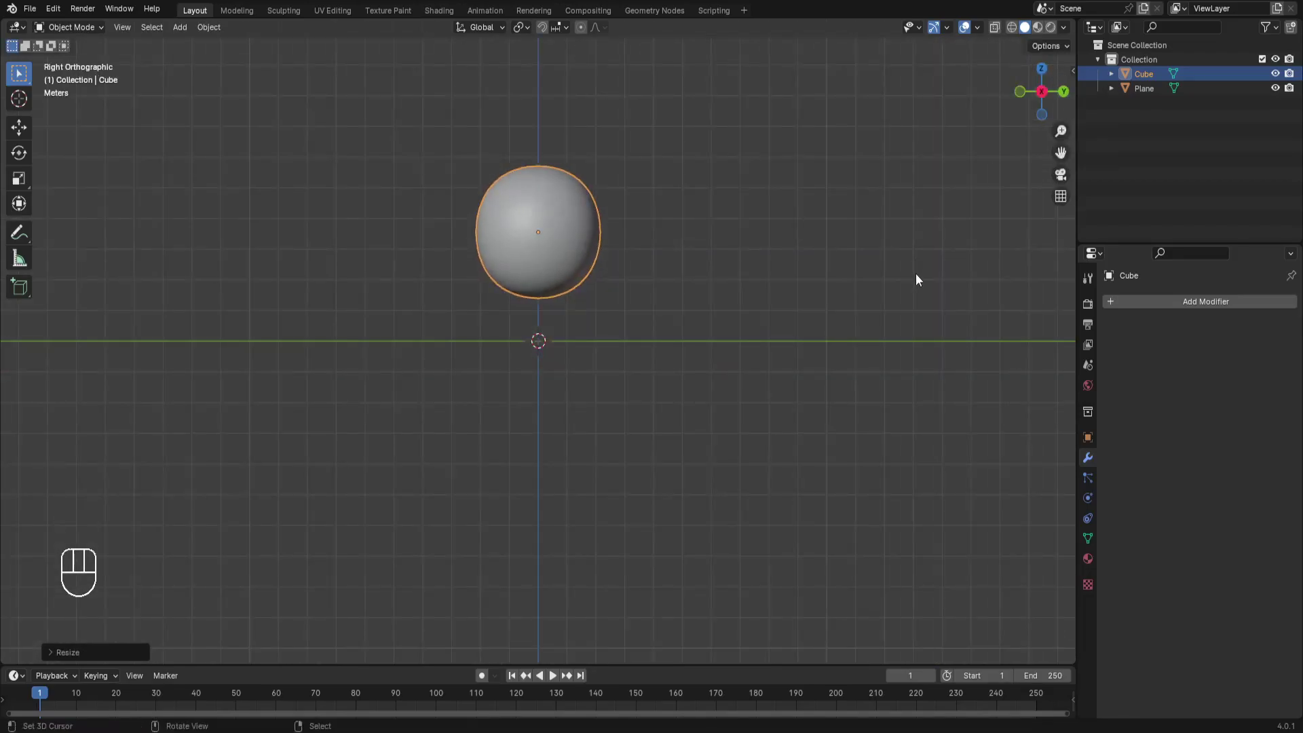
# Give the rounded cube Cloth physics and make the floor plane a Collision object.
pyautogui.click(1051, 98)
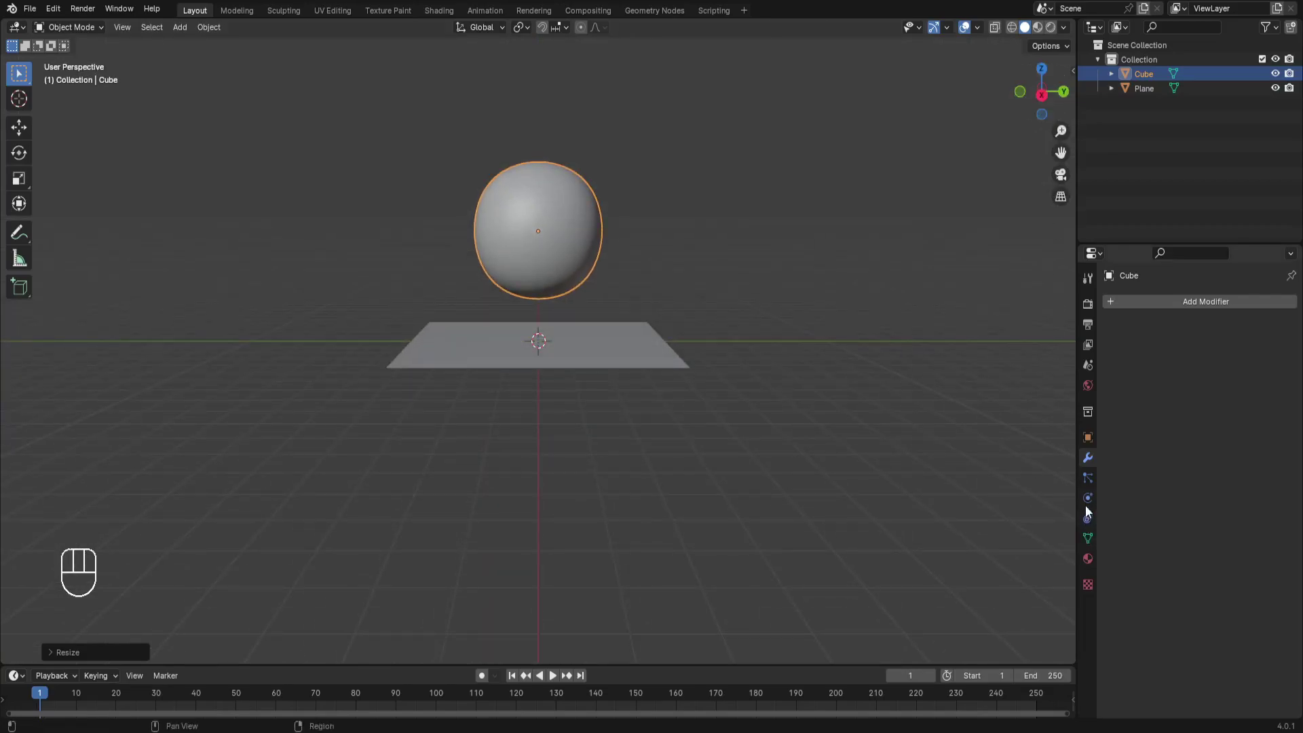
pyautogui.click(1089, 506)
pyautogui.click(1132, 339)
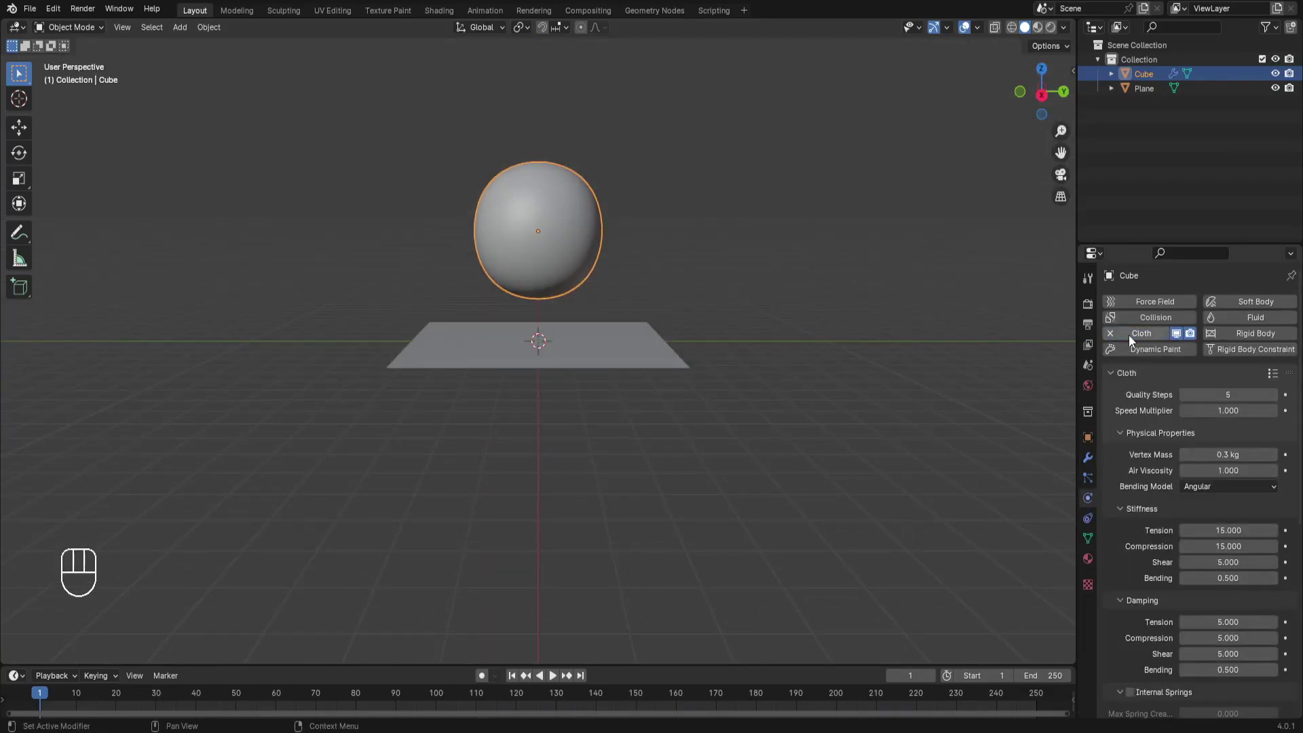
pyautogui.click(660, 351)
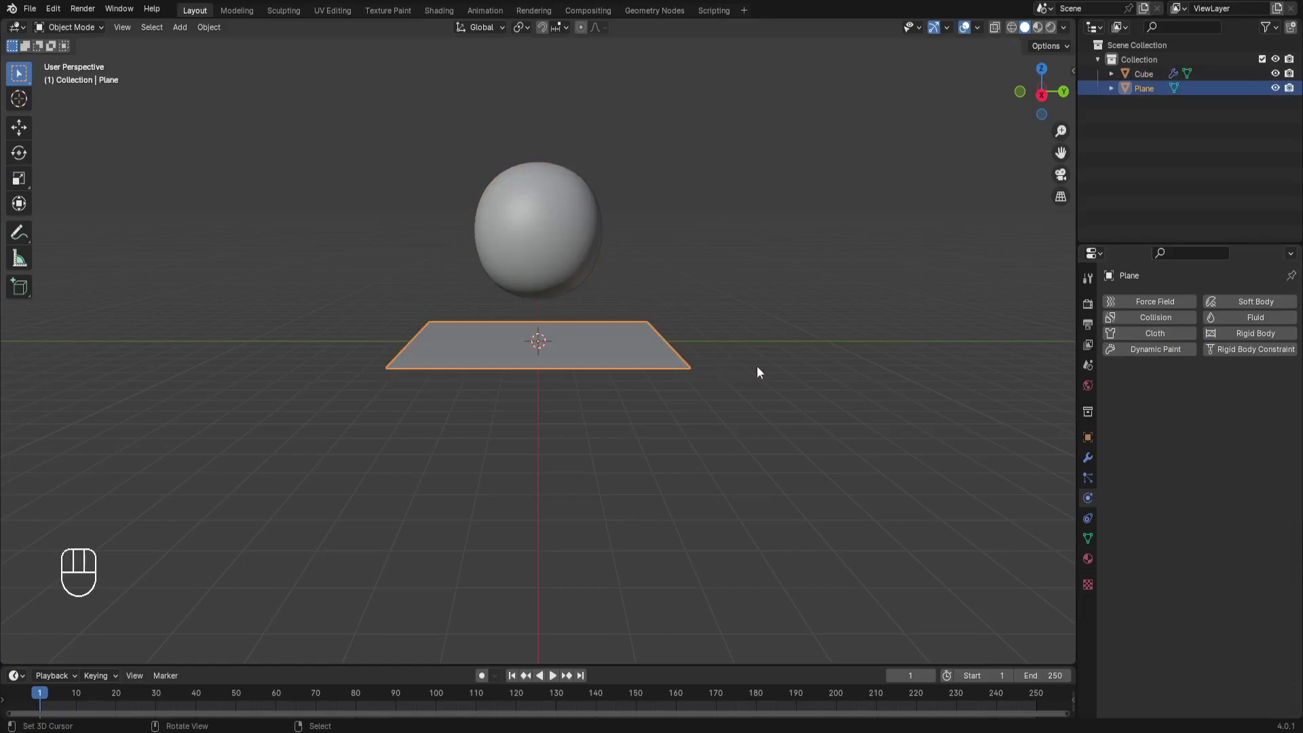
pyautogui.click(1138, 324)
# Enable Self Collisions on the cloth cube and play the simulation so it collapses onto the plane.
pyautogui.click(582, 250)
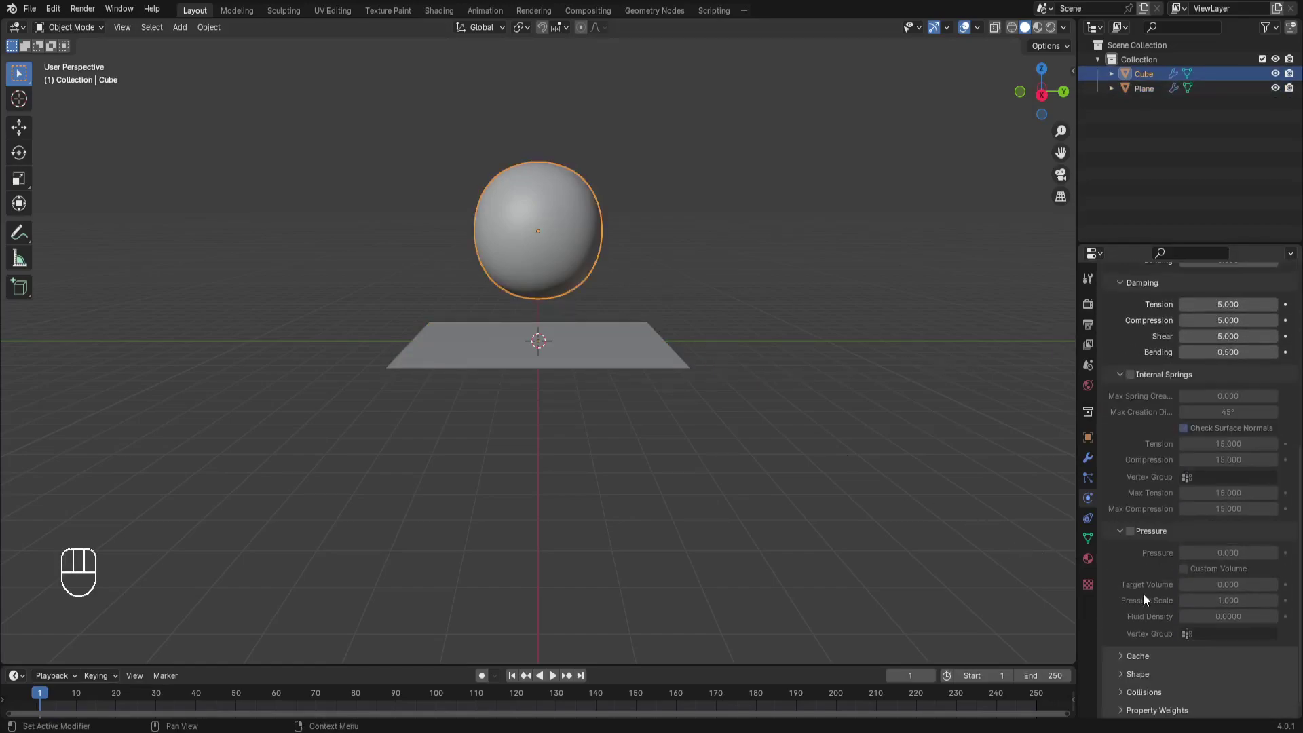
pyautogui.click(1128, 657)
pyautogui.click(1127, 549)
pyautogui.click(1126, 674)
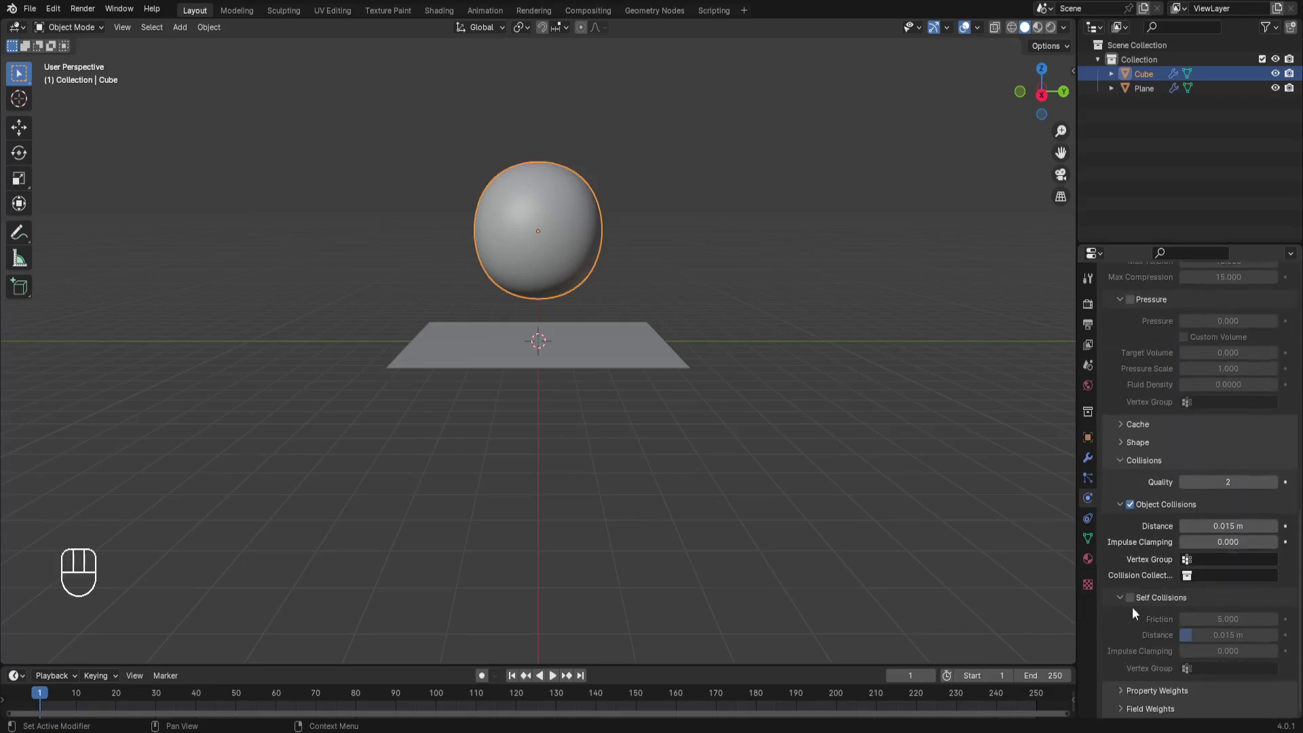
pyautogui.click(1135, 598)
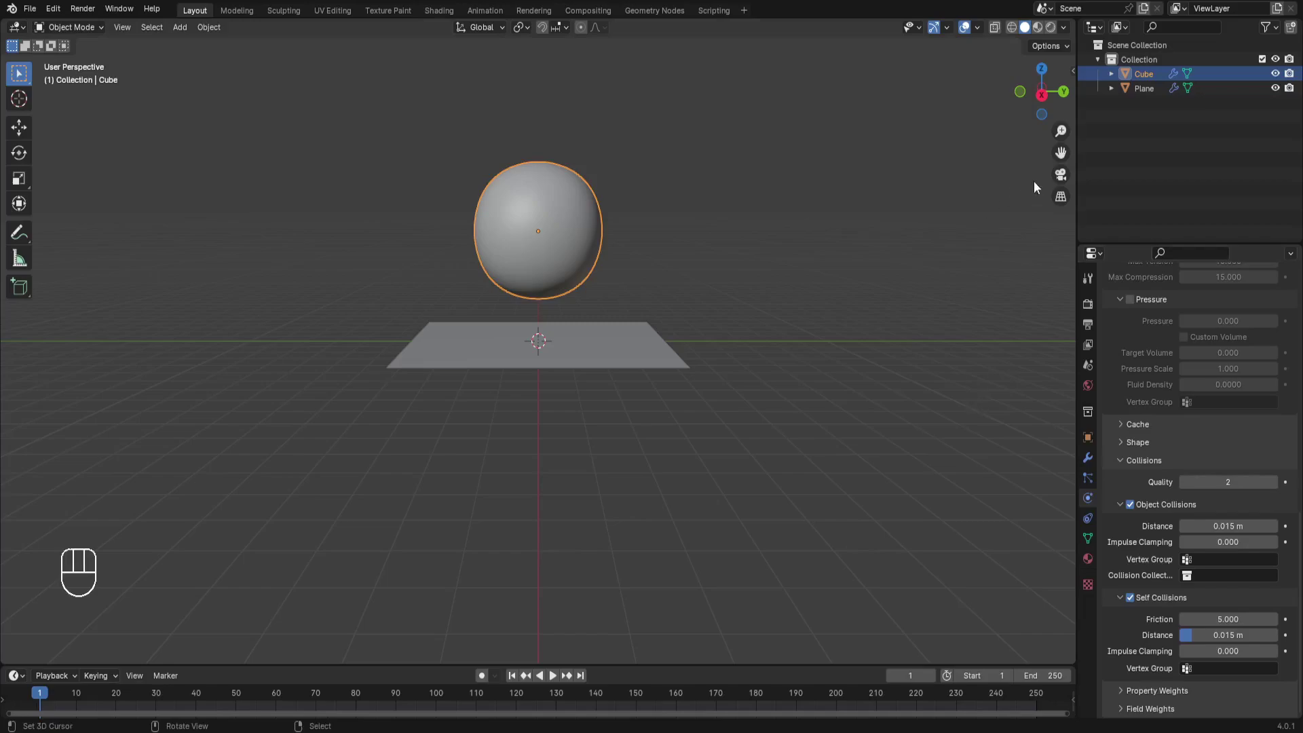
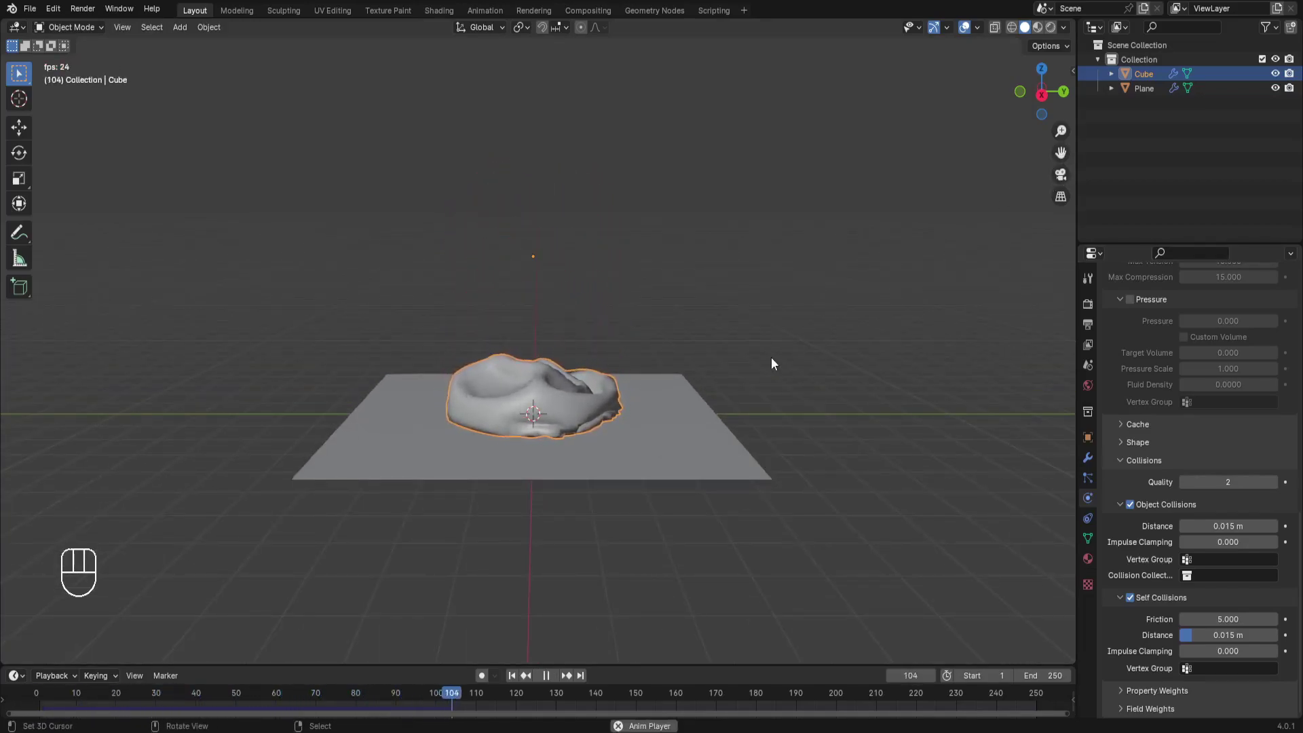
pyautogui.press('space')
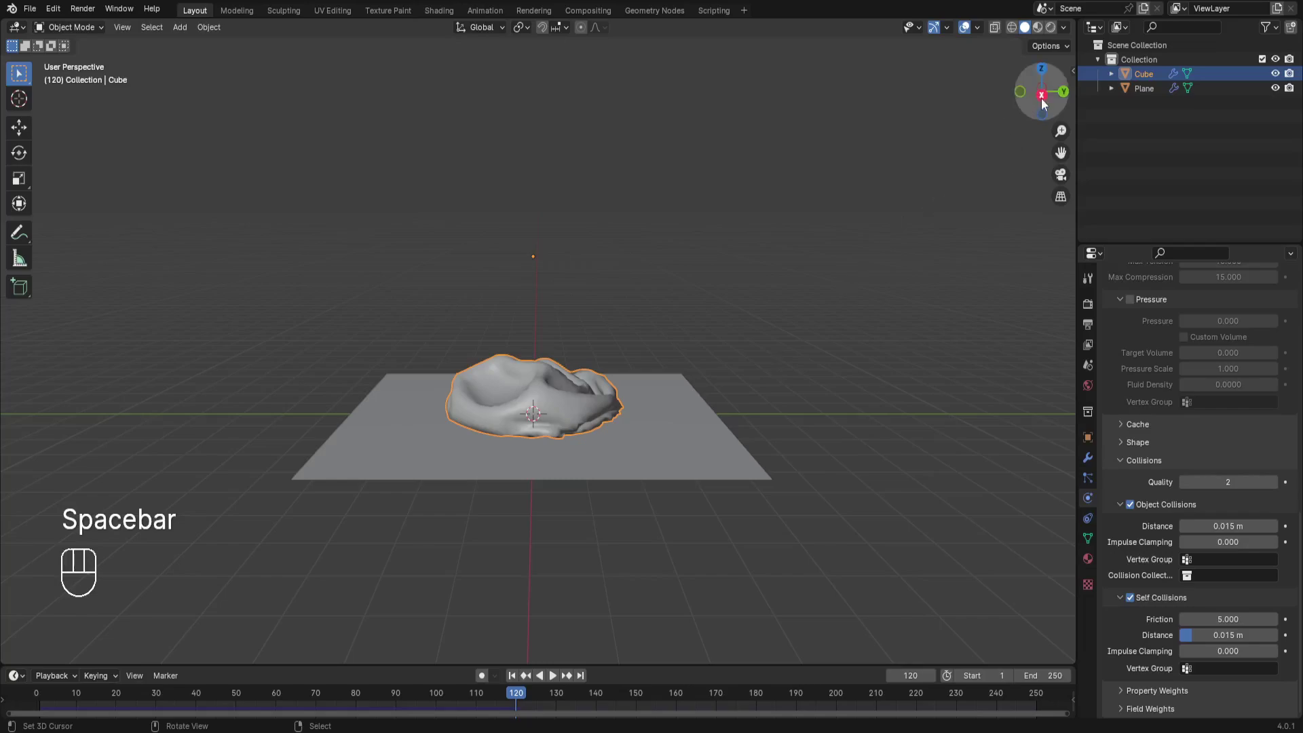
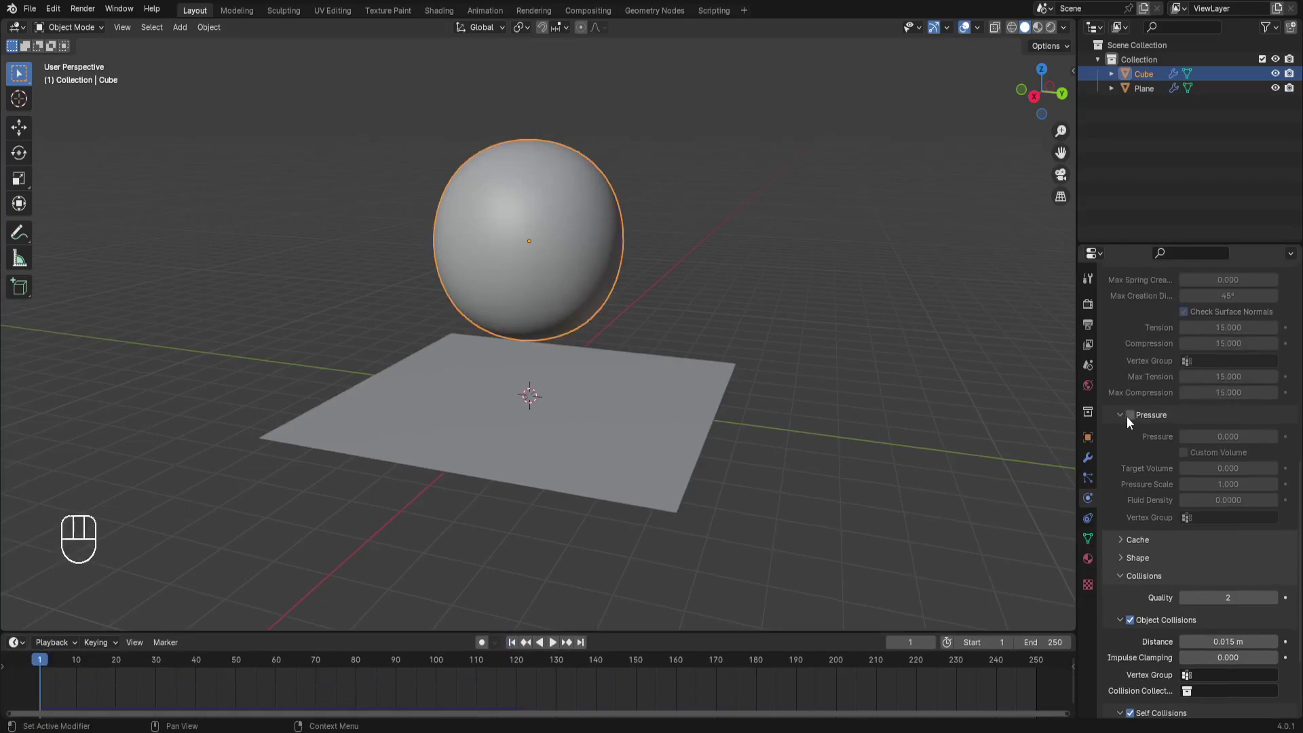
# Enable cloth pressure at zero and replay the simulation from the first frame.
pyautogui.click(557, 646)
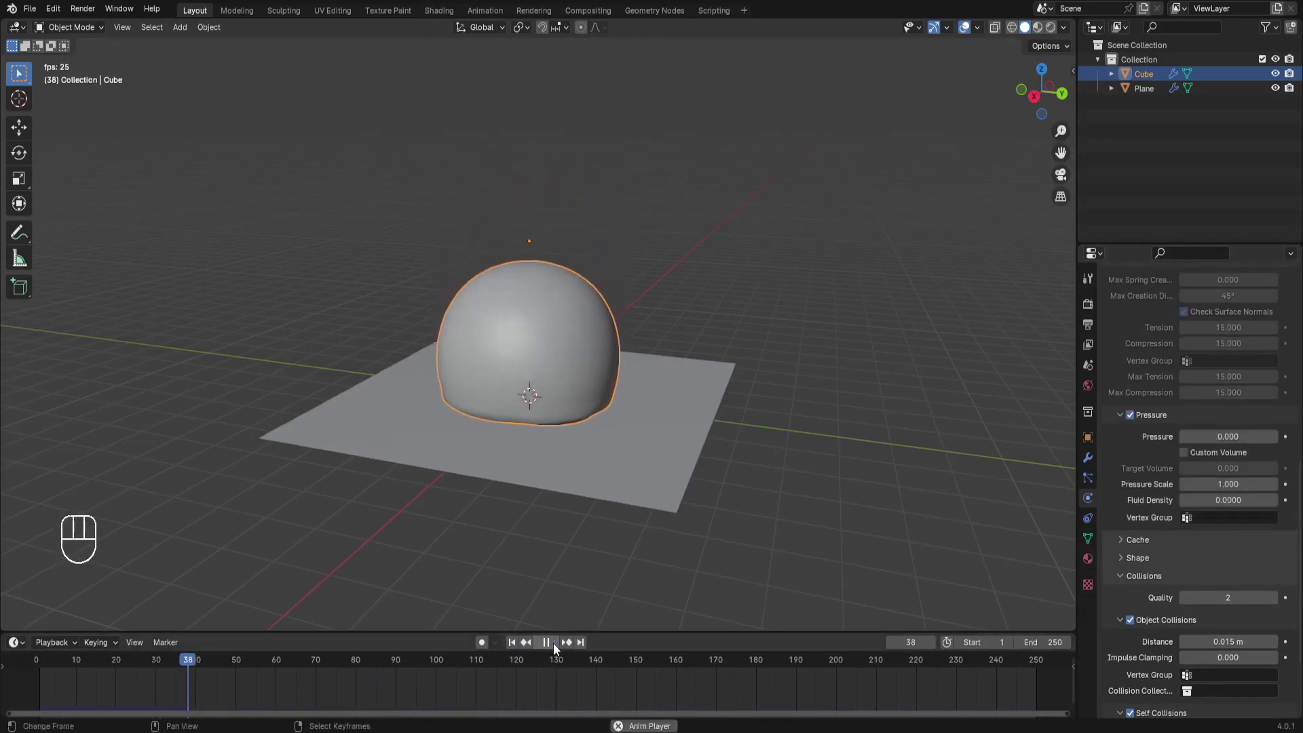
pyautogui.click(559, 653)
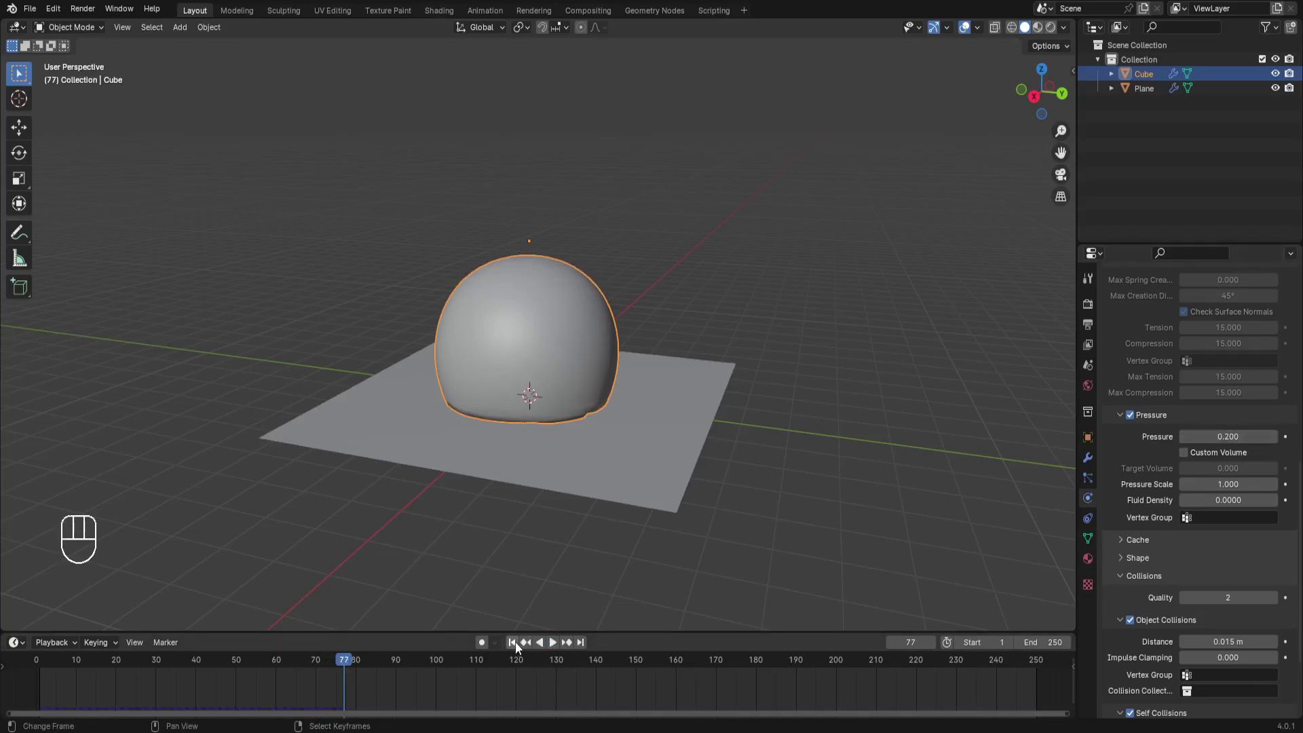
pyautogui.click(555, 650)
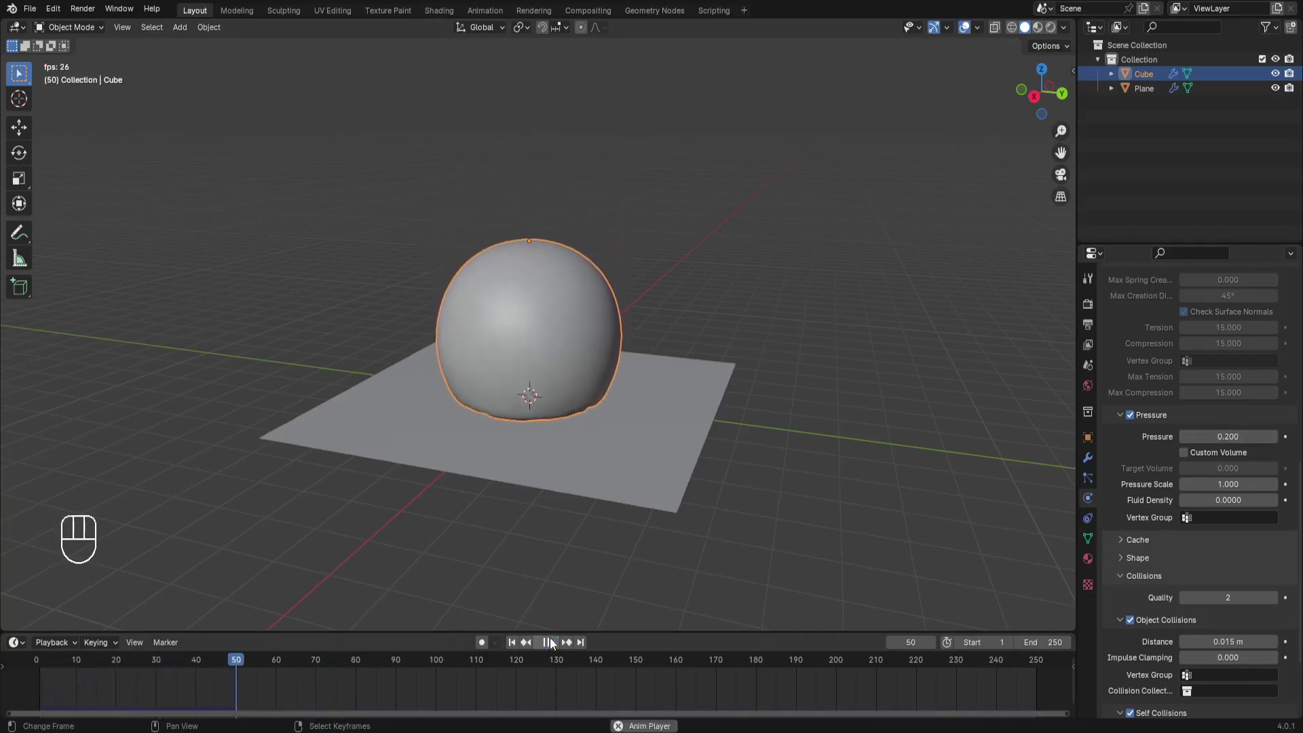
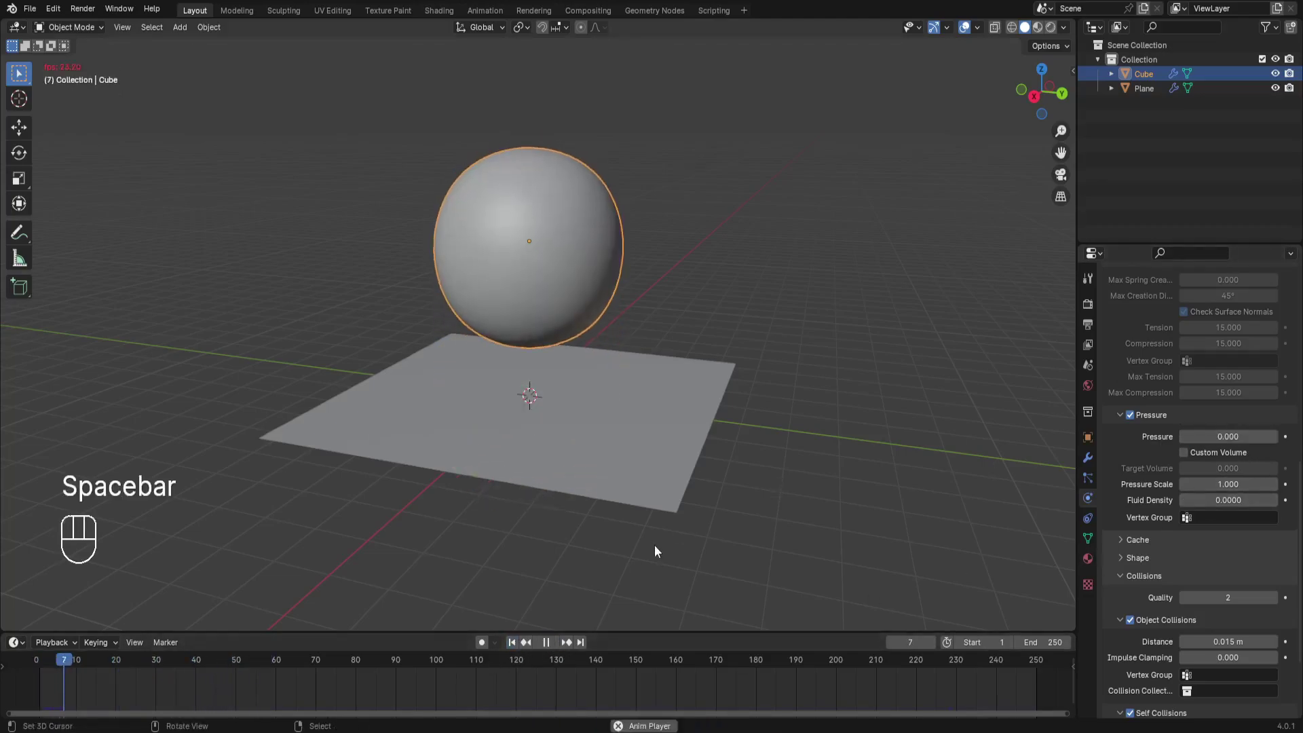
pyautogui.press('space')
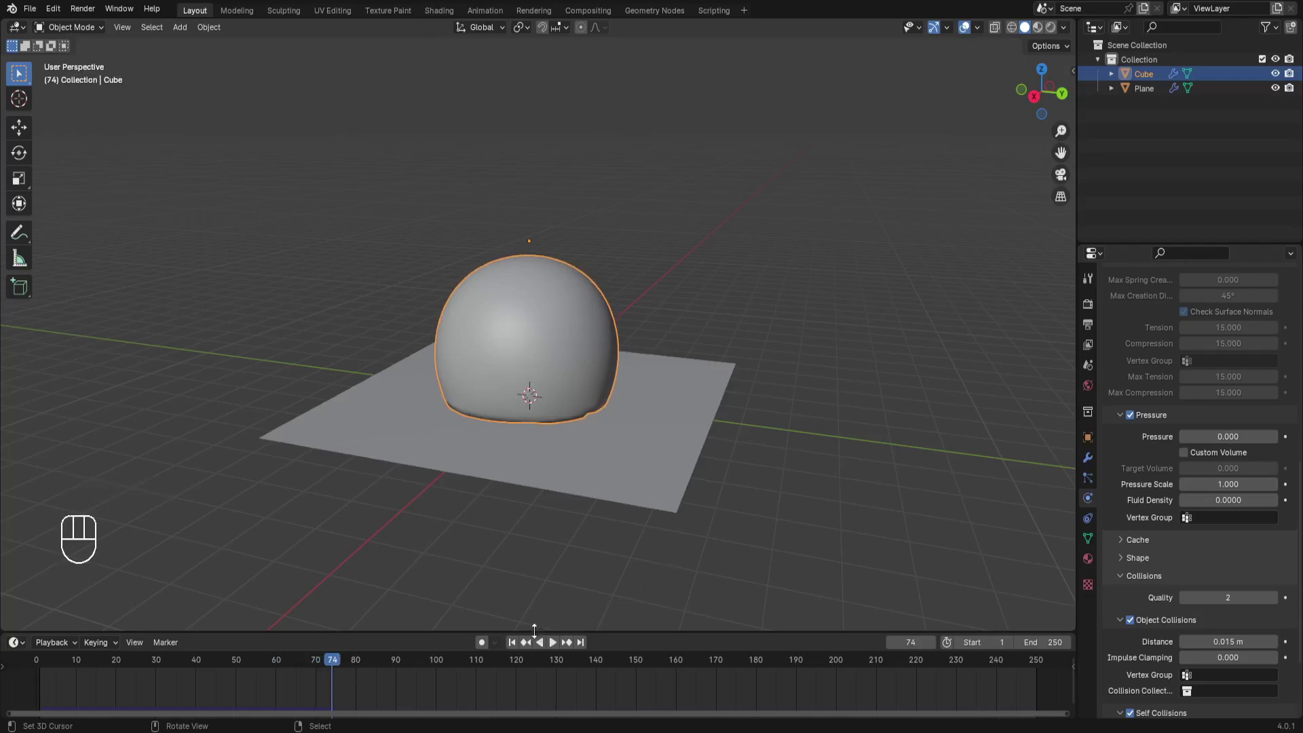
# Rewind and play the cloth simulation again so the blob settles into a dome on the plane.
pyautogui.click(515, 644)
pyautogui.click(1037, 103)
pyautogui.click(1041, 99)
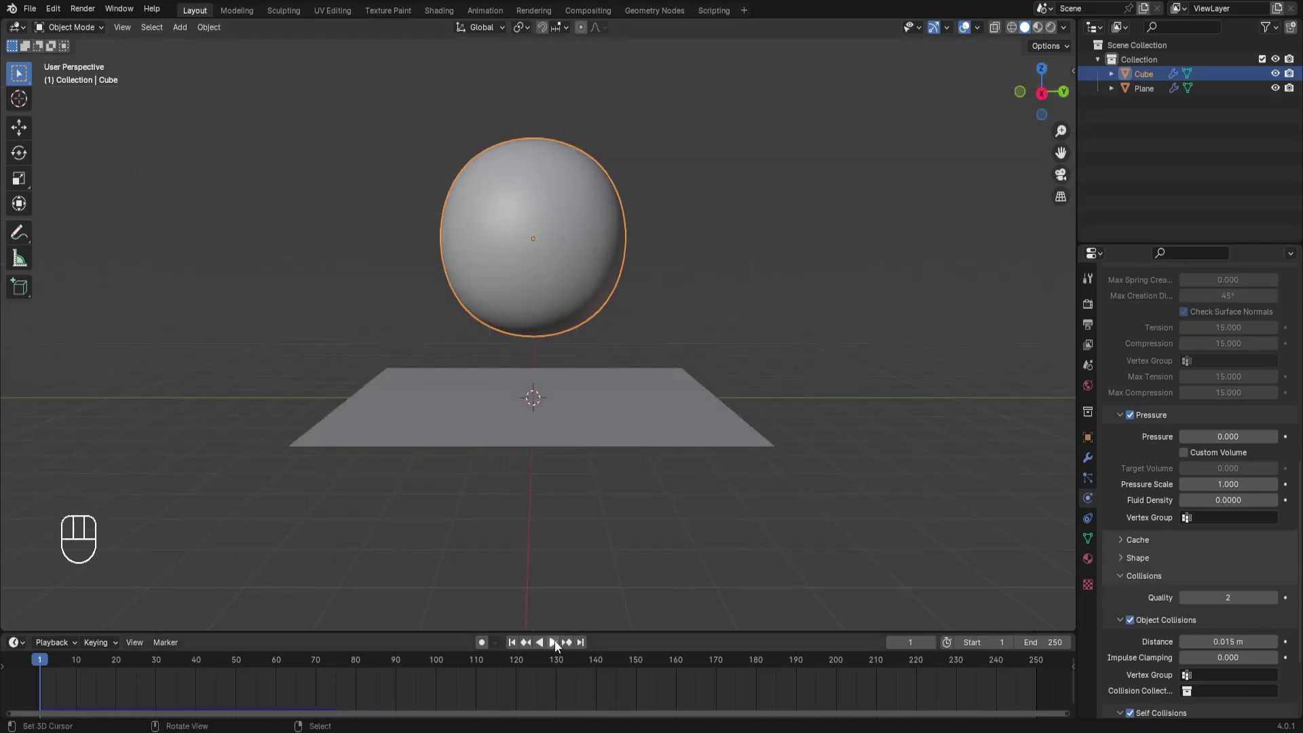
pyautogui.click(560, 652)
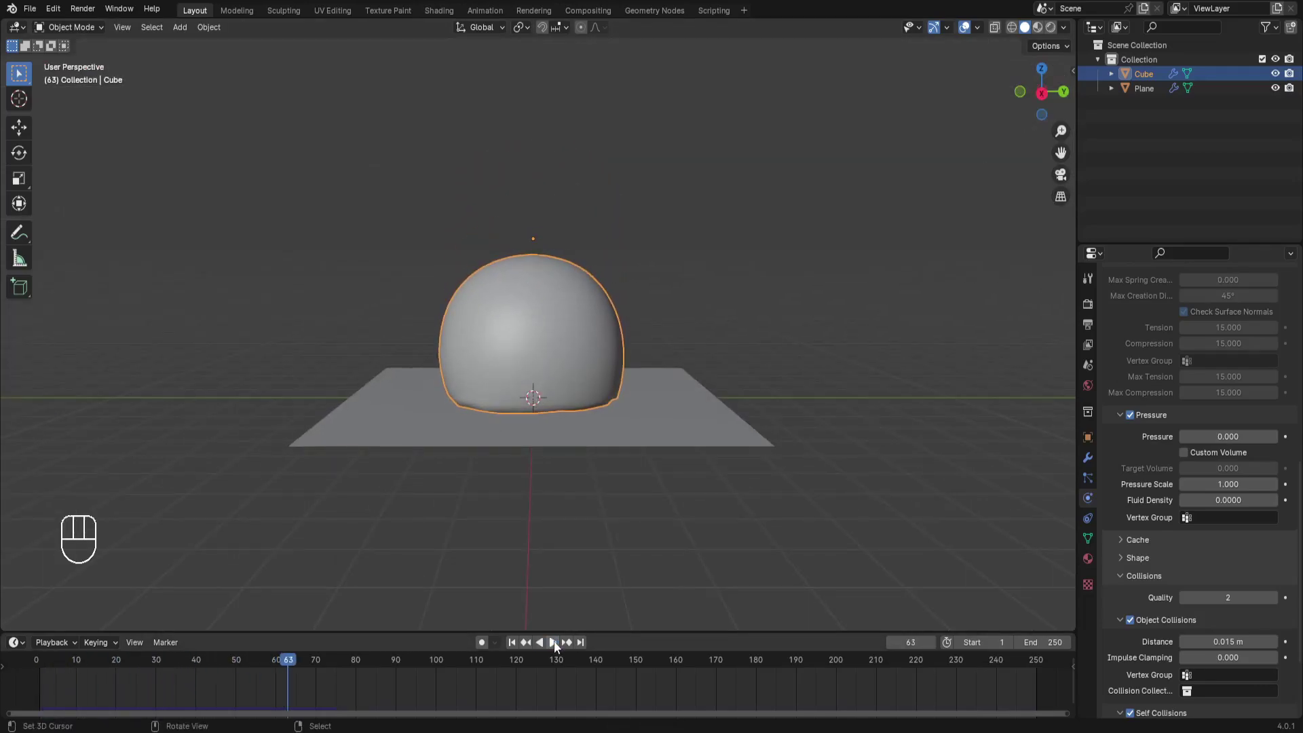
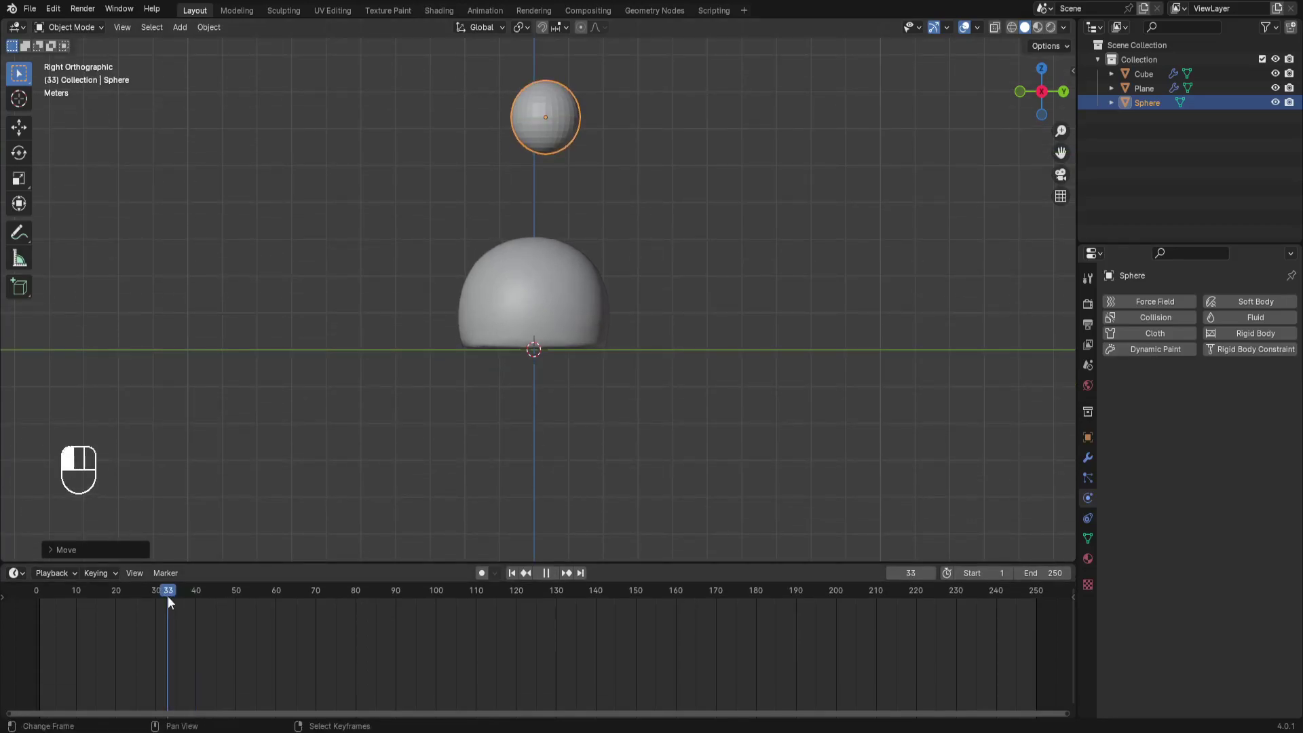
# Keyframe the sphere's raised position, jump to frame 66 and clear a misplaced keyframe.
pyautogui.press('i')
pyautogui.press('i')
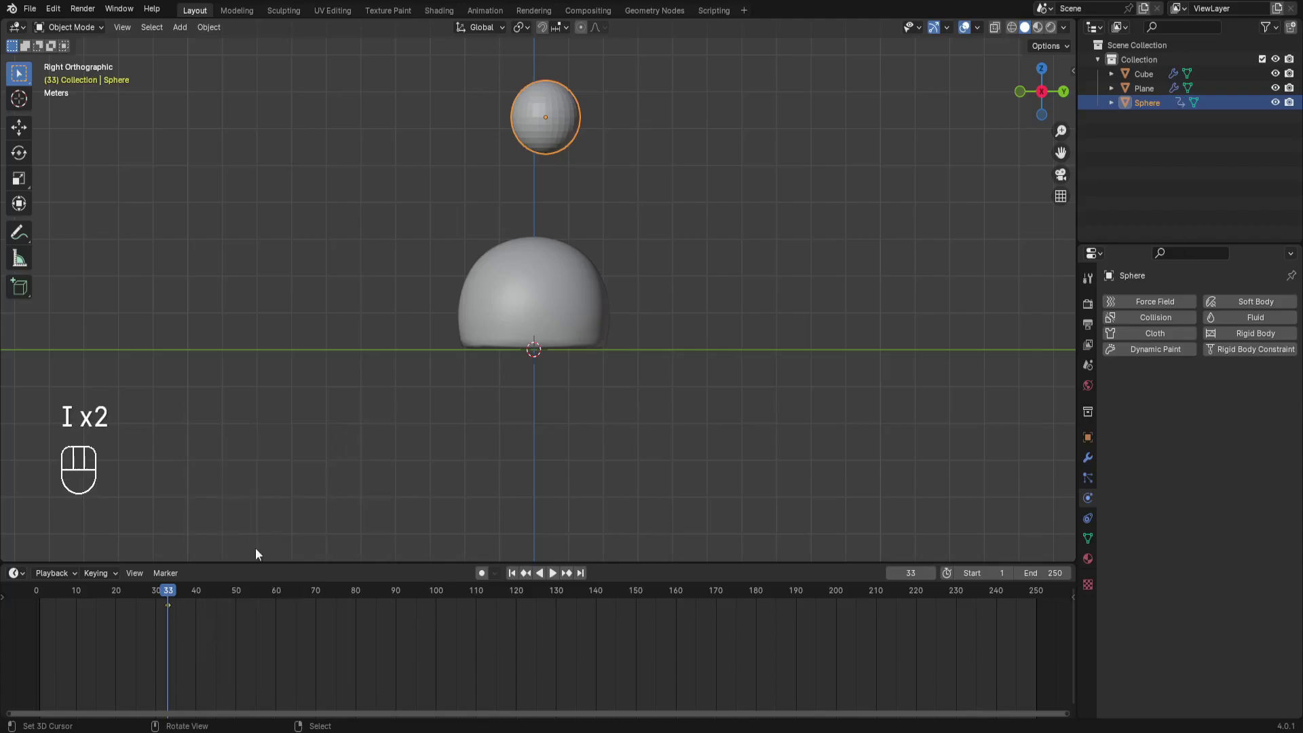
pyautogui.doubleClick(295, 600)
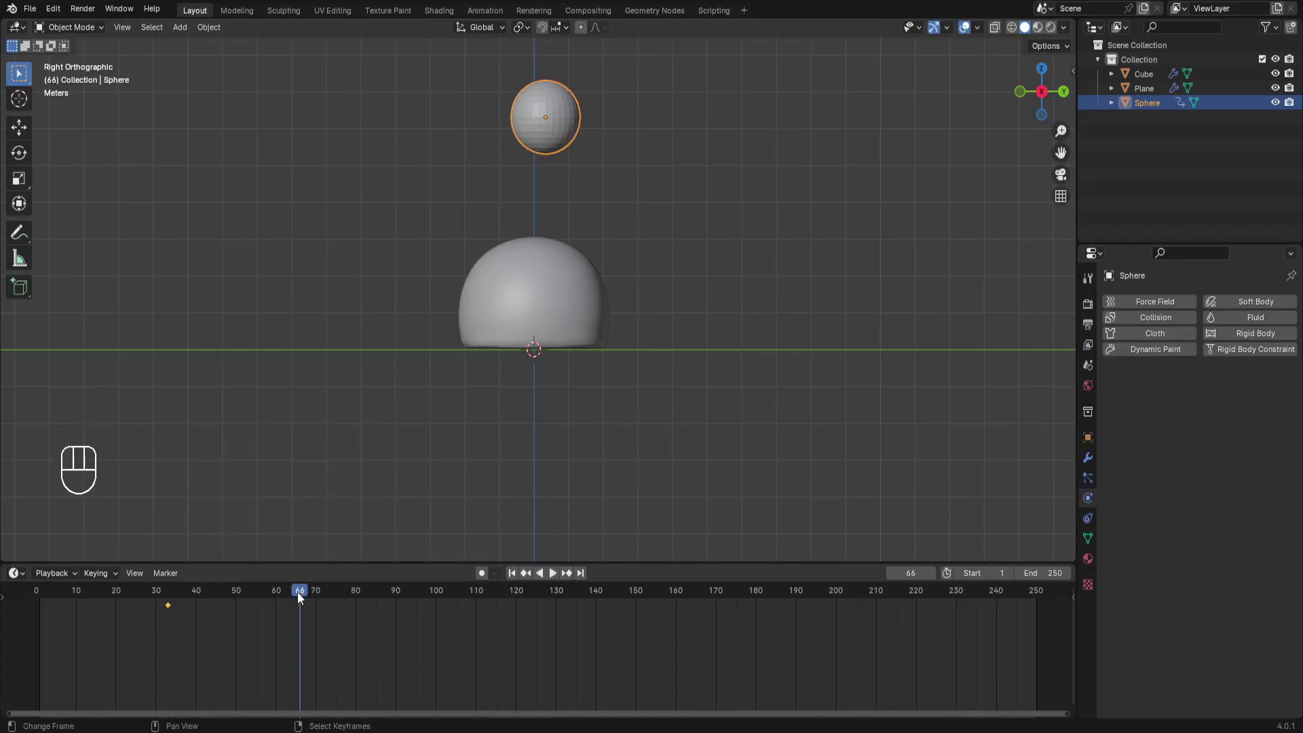
pyautogui.press('i')
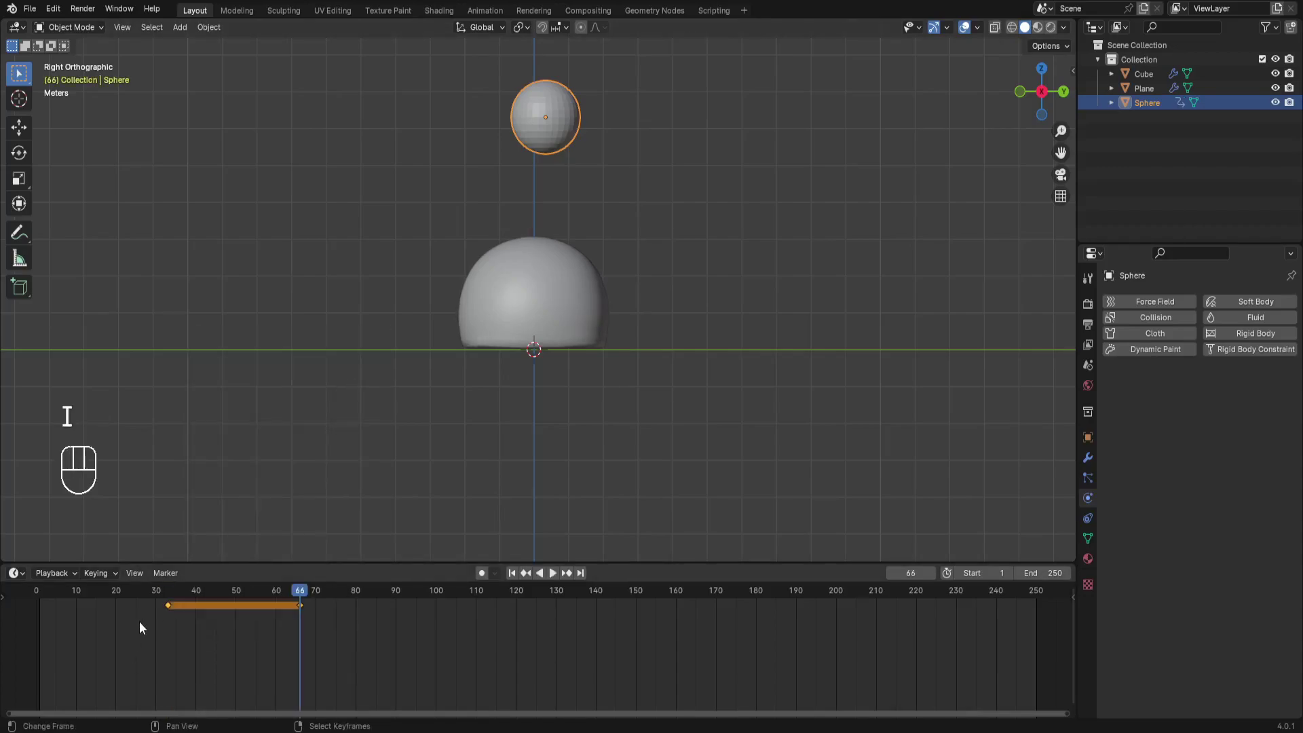
pyautogui.click(173, 594)
pyautogui.press('space')
pyautogui.press('ctrl+space')
pyautogui.press('ctrl+z')
pyautogui.doubleClick(306, 608)
pyautogui.press('Delete')
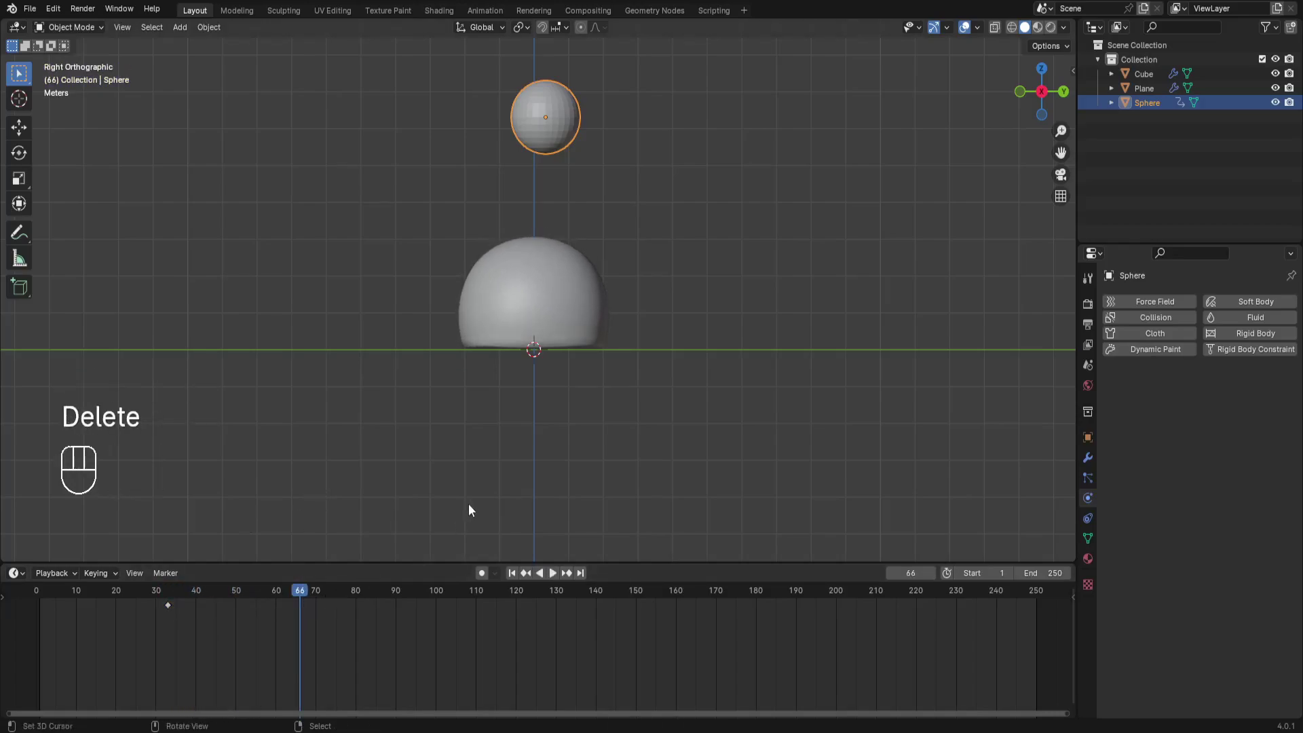
# Lower the sphere into the cube, keyframe that position and replay the animation.
pyautogui.press('g')
pyautogui.click(583, 475)
pyautogui.press('i')
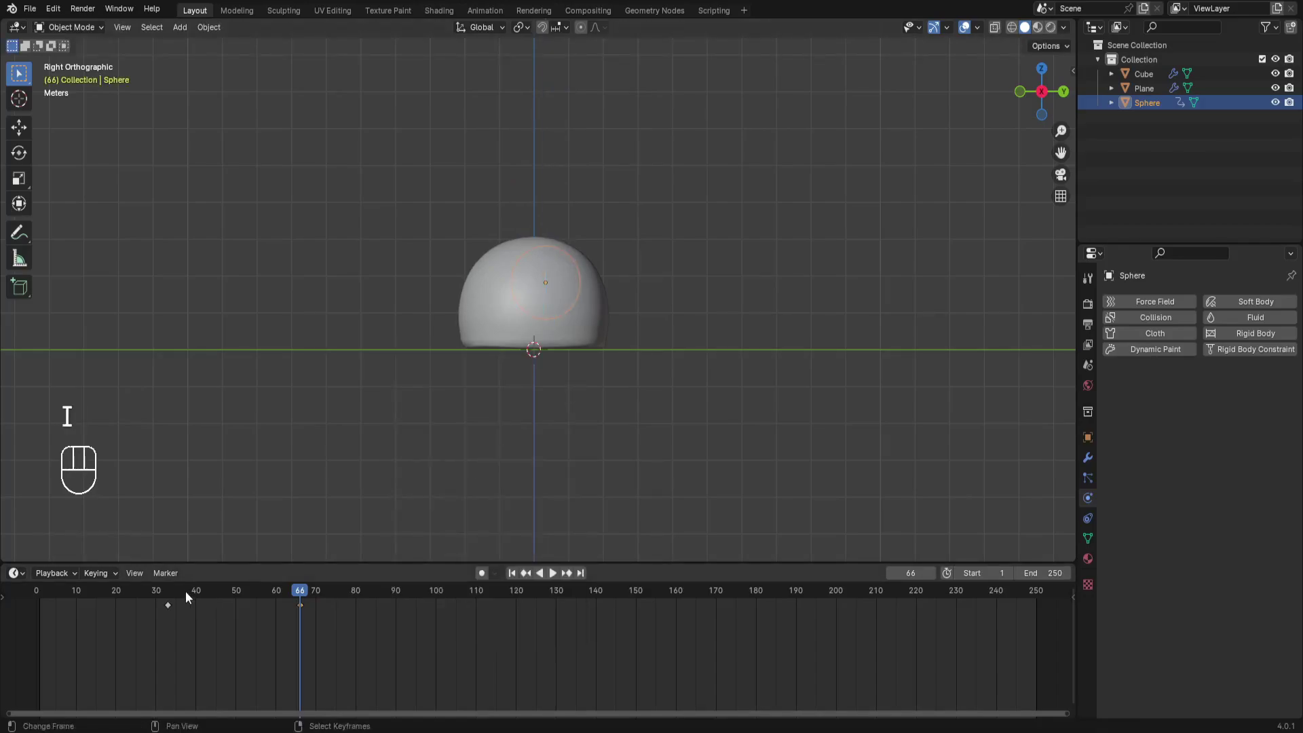
pyautogui.click(176, 589)
pyautogui.press('space')
pyautogui.press('space')
pyautogui.middleClick(1040, 100)
pyautogui.click(171, 590)
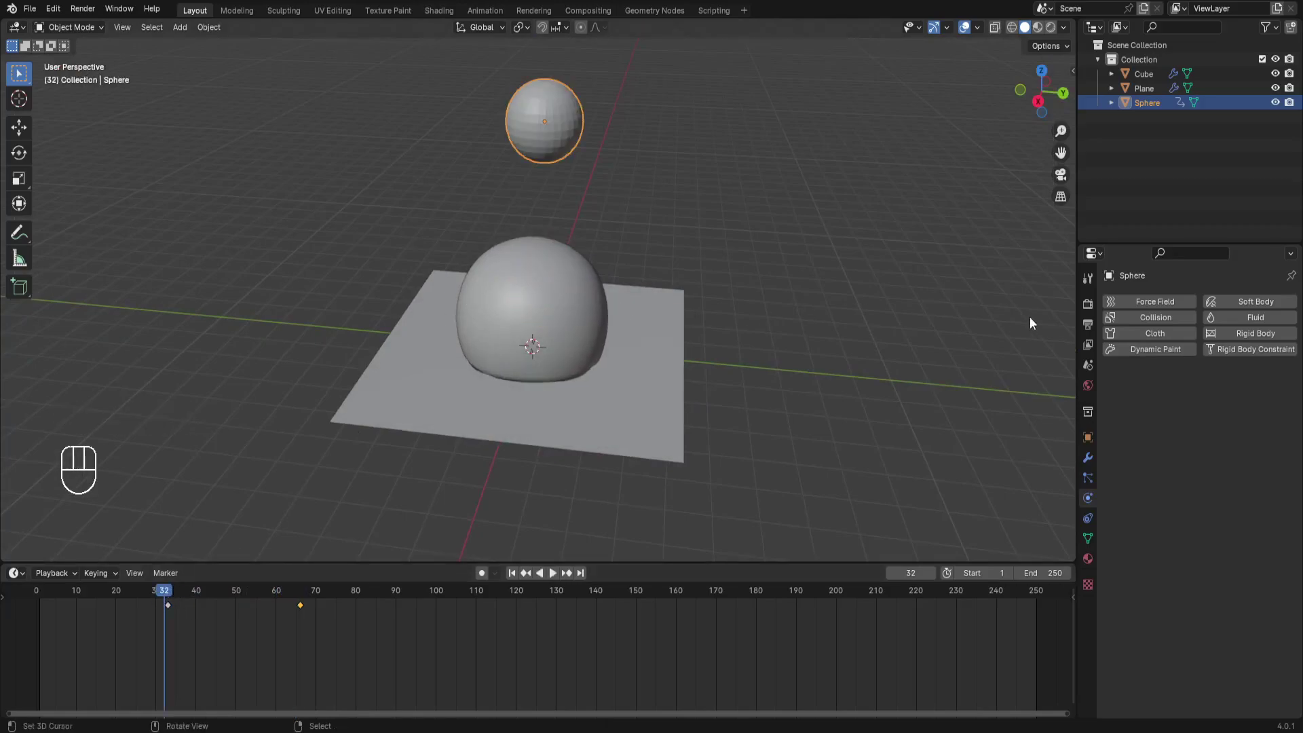
# Make the sphere a Collision object and play the simulation so it presses a seat dent into the cloth.
pyautogui.click(1152, 322)
pyautogui.click(514, 574)
pyautogui.press('space')
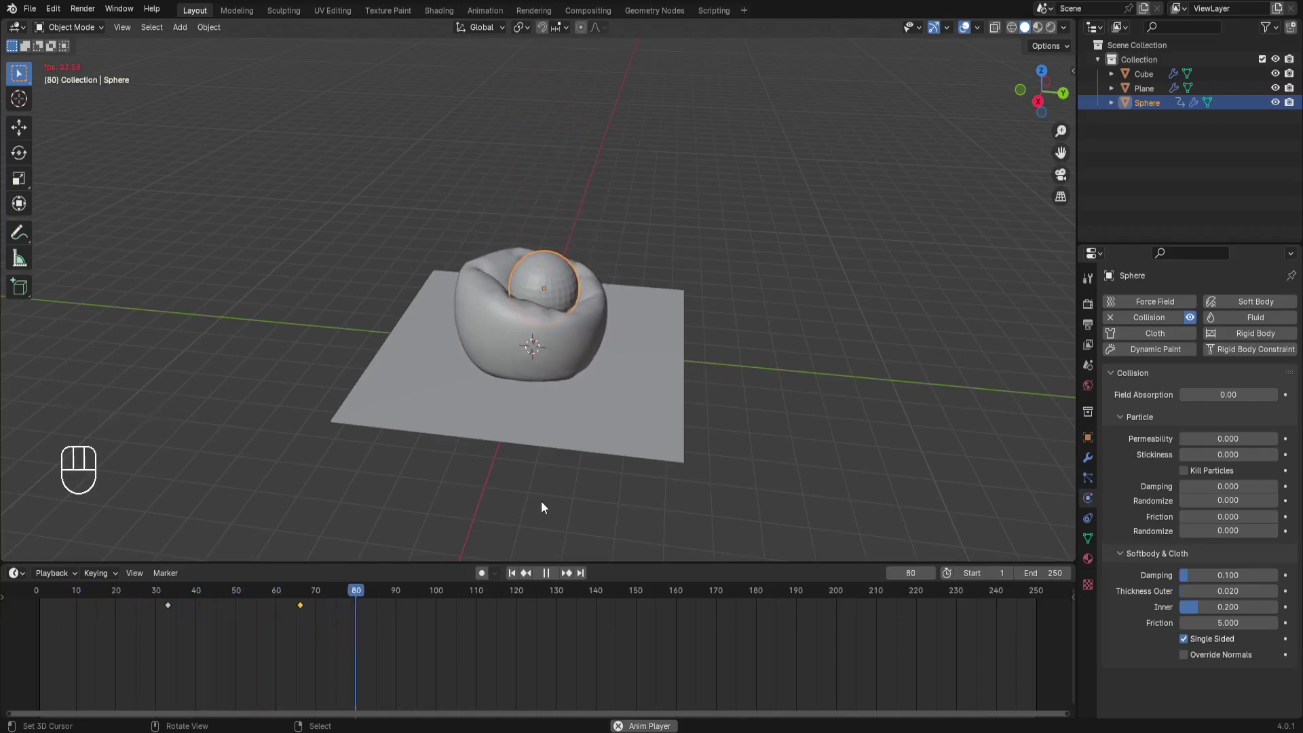
pyautogui.press('space')
pyautogui.click(173, 592)
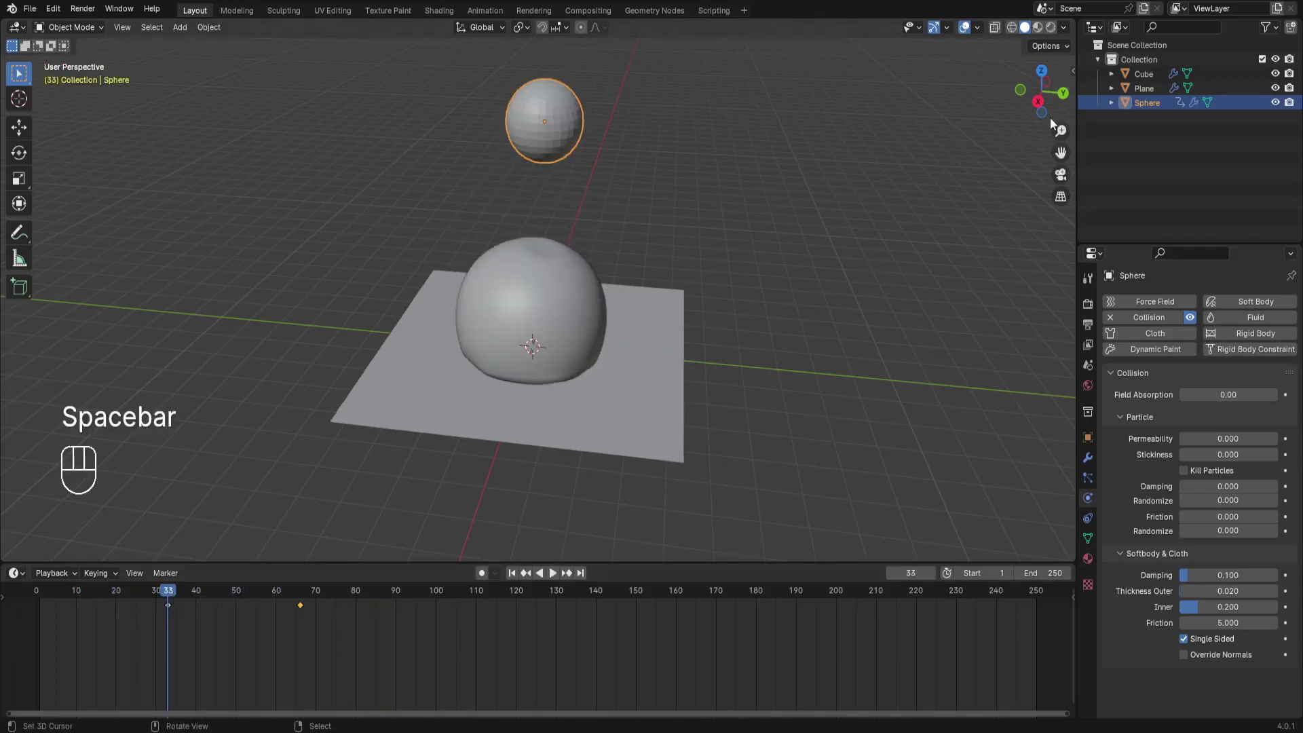
pyautogui.press('space')
pyautogui.press('space')
pyautogui.moveTo(1033, 112); pyautogui.dragTo(1030, 106)
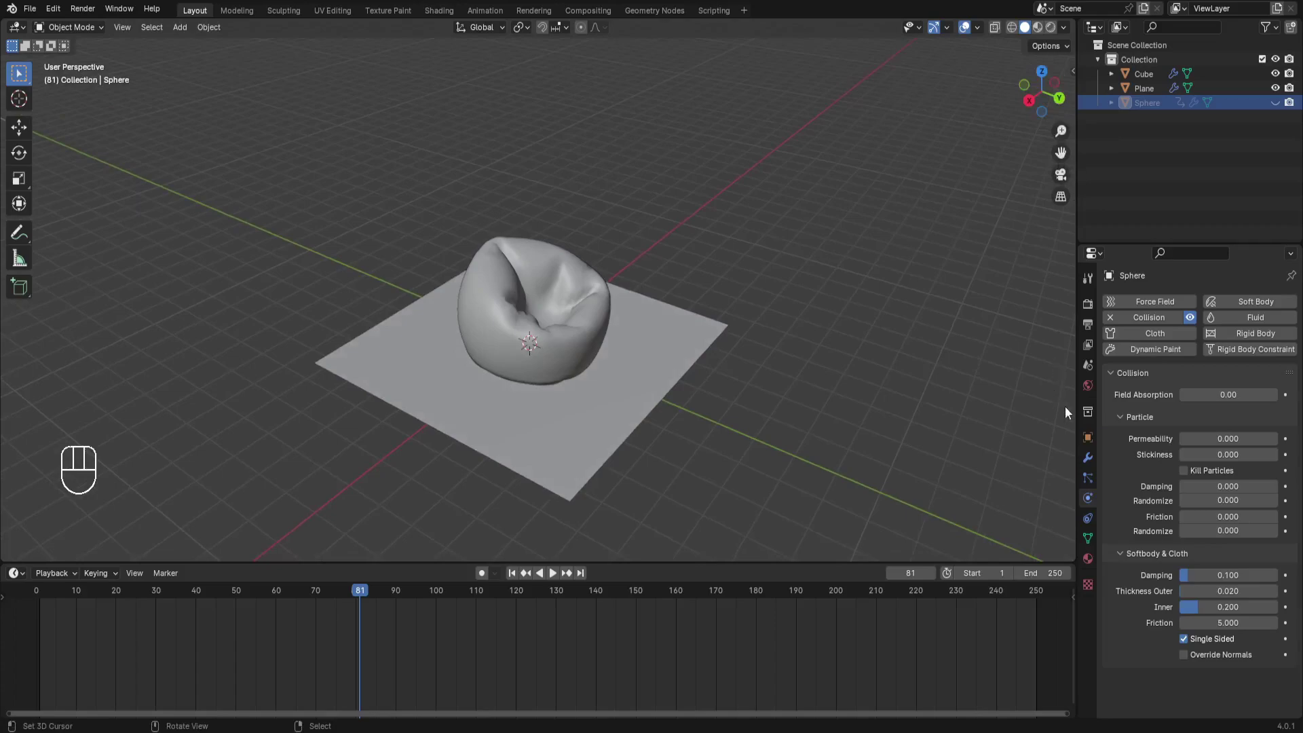
# Apply the Cloth modifier on the cube so the dented bean bag shape stays fixed.
pyautogui.click(573, 343)
pyautogui.click(1090, 458)
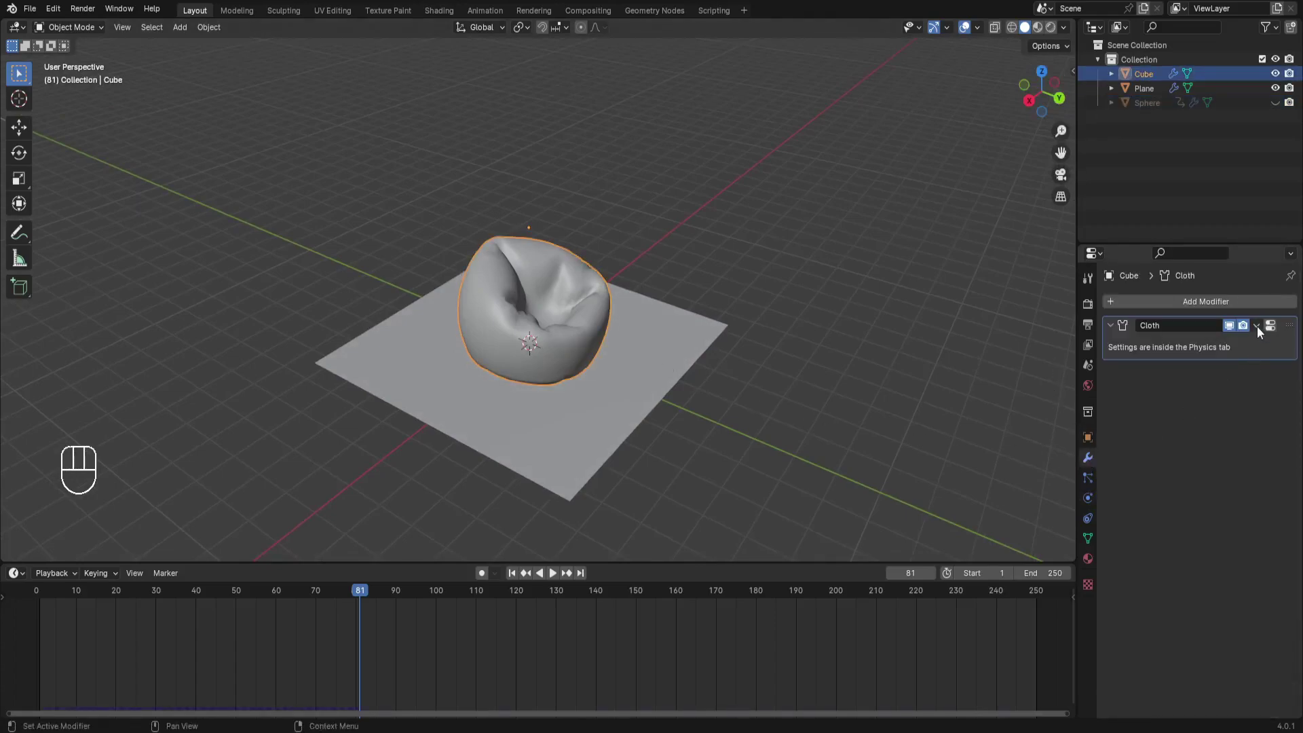
pyautogui.moveTo(1261, 329); pyautogui.dragTo(1256, 343)
pyautogui.click(514, 576)
pyautogui.click(1046, 112)
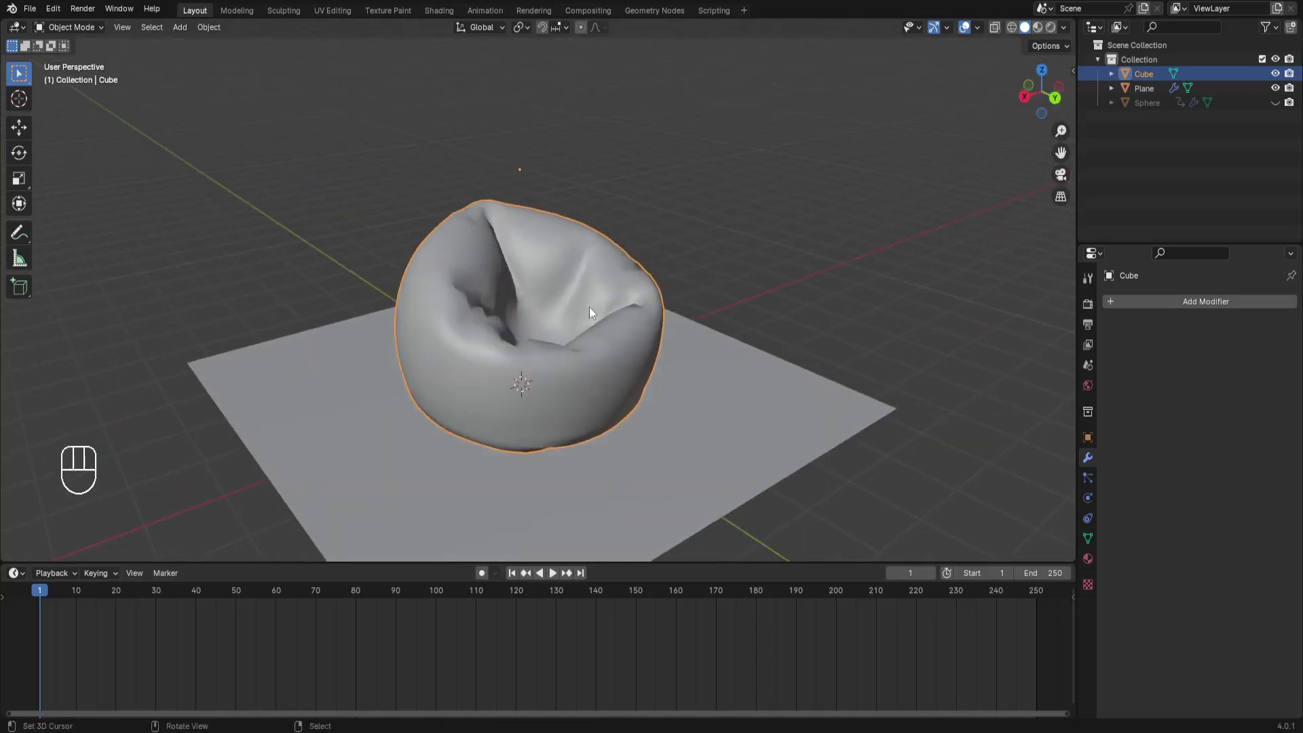
pyautogui.press('w')
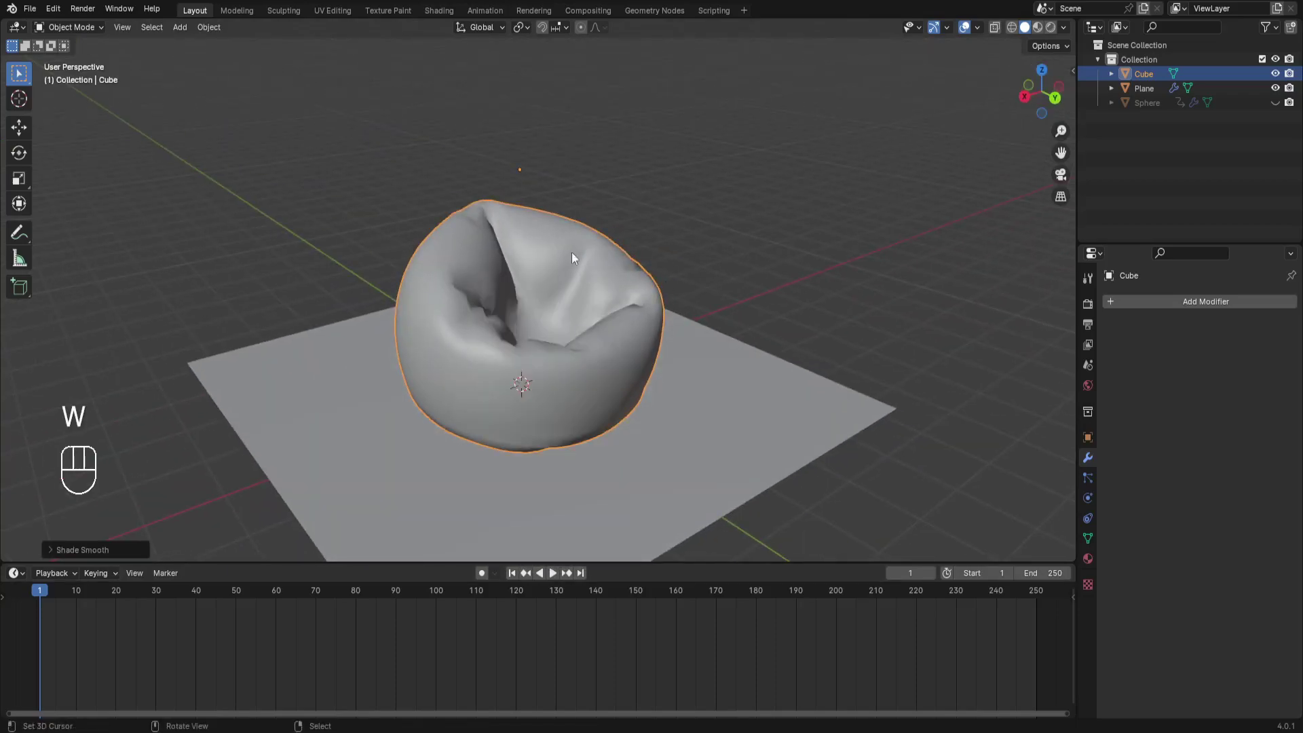
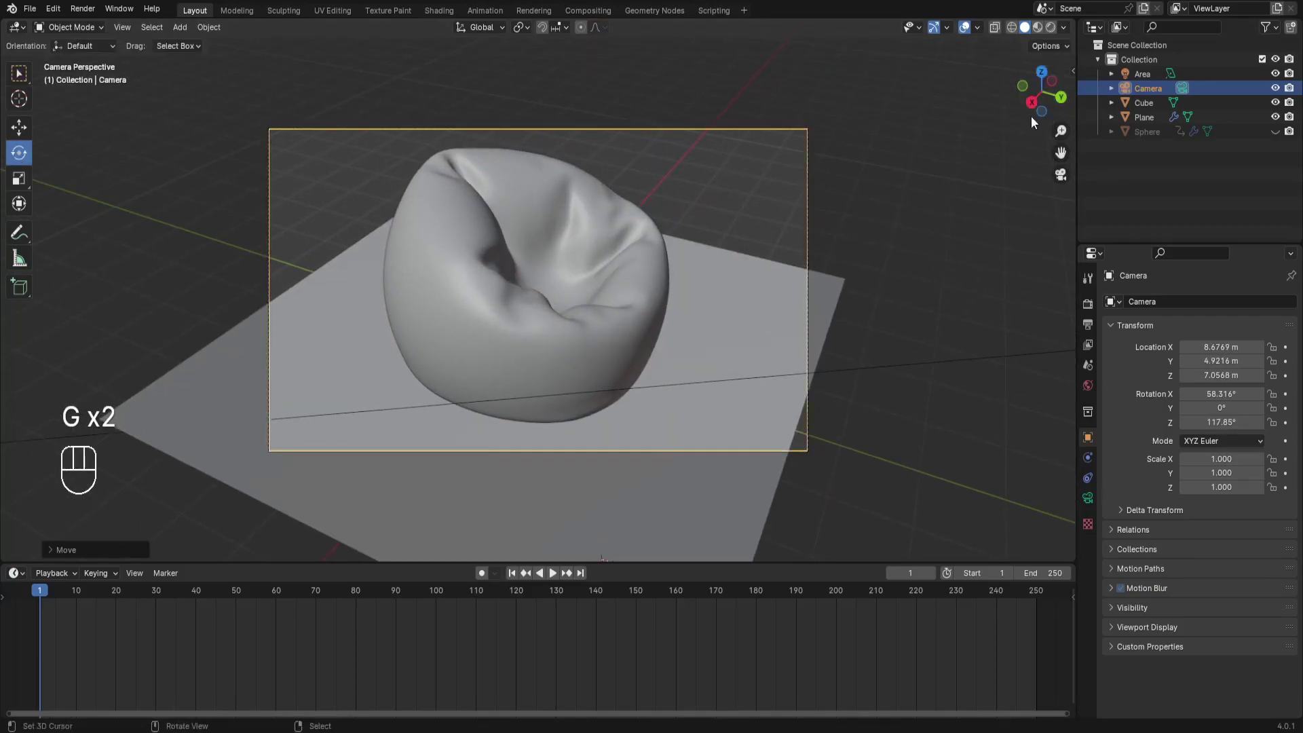
# Switch the viewport to Rendered shading to preview the lit bean bag.
pyautogui.click(1033, 110)
pyautogui.click(513, 194)
pyautogui.click(569, 195)
pyautogui.click(745, 303)
pyautogui.press('s')
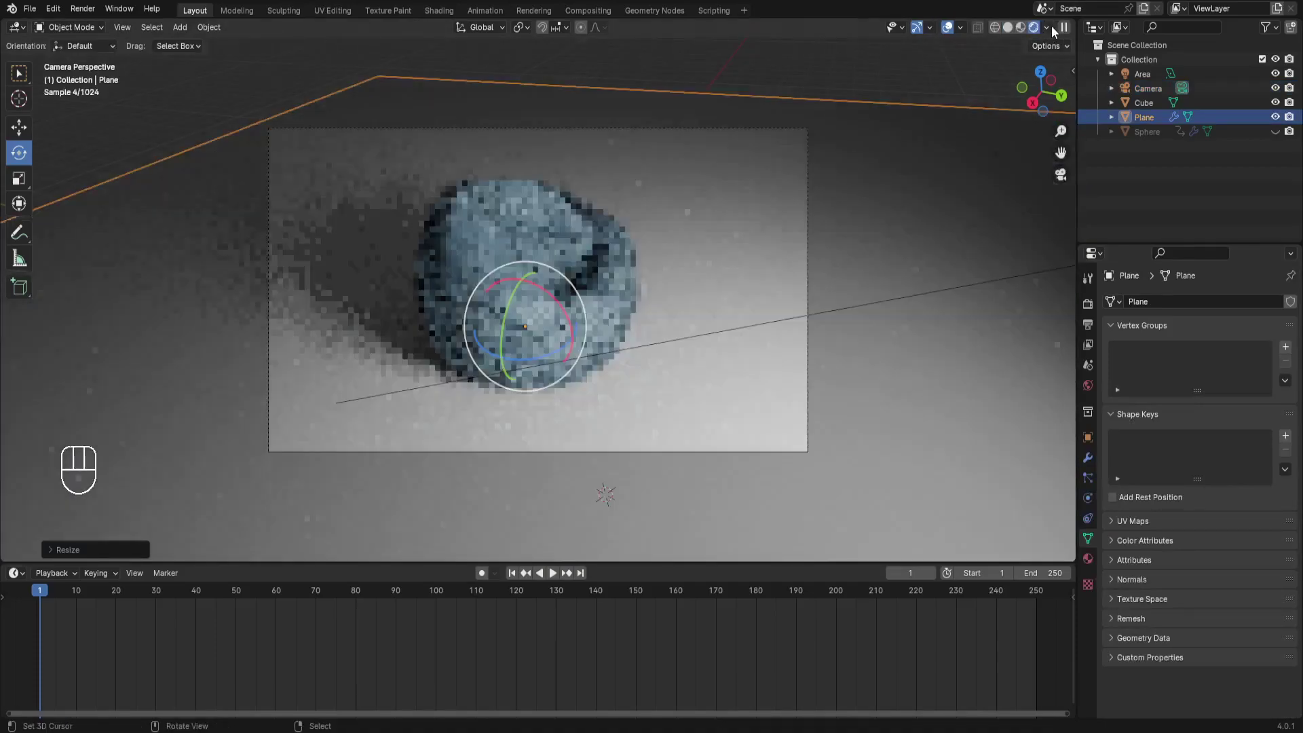
# Duplicate the area light and swing the copy to light the bean bag from the other side.
pyautogui.click(787, 226)
pyautogui.press('g')
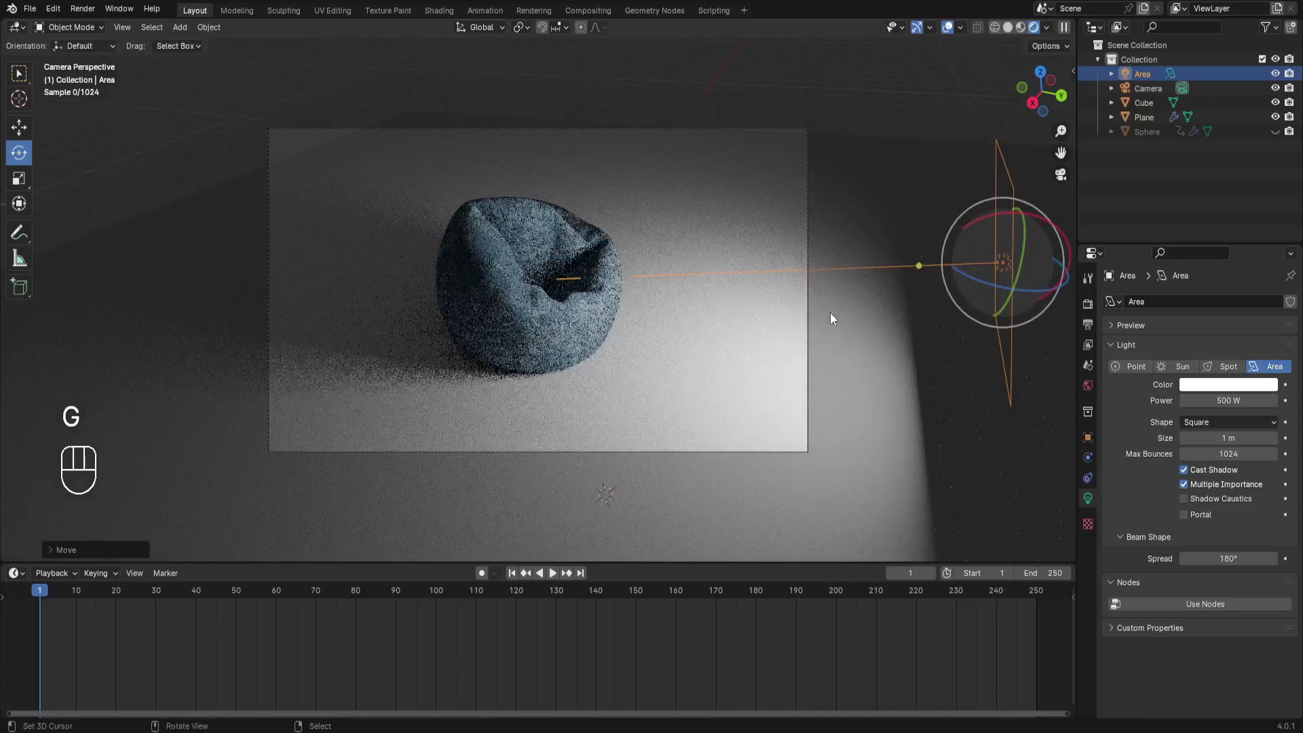
pyautogui.press('shift+d')
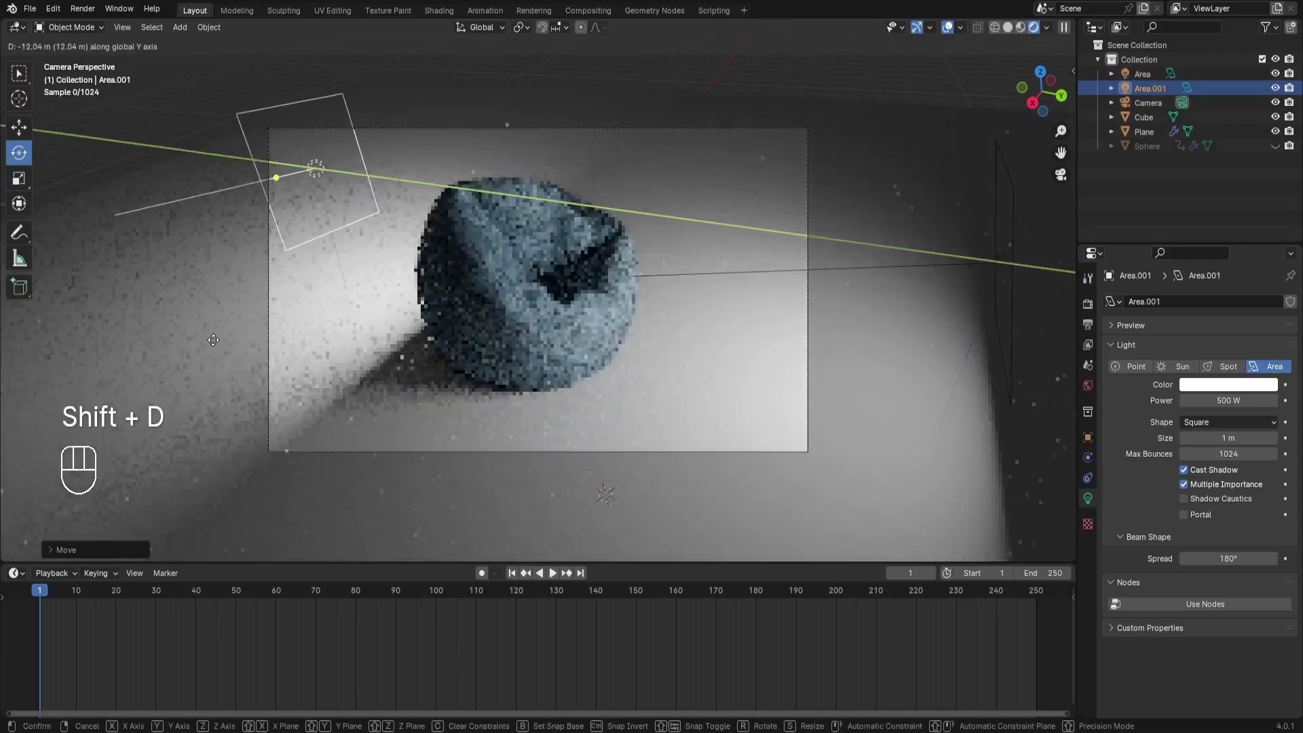